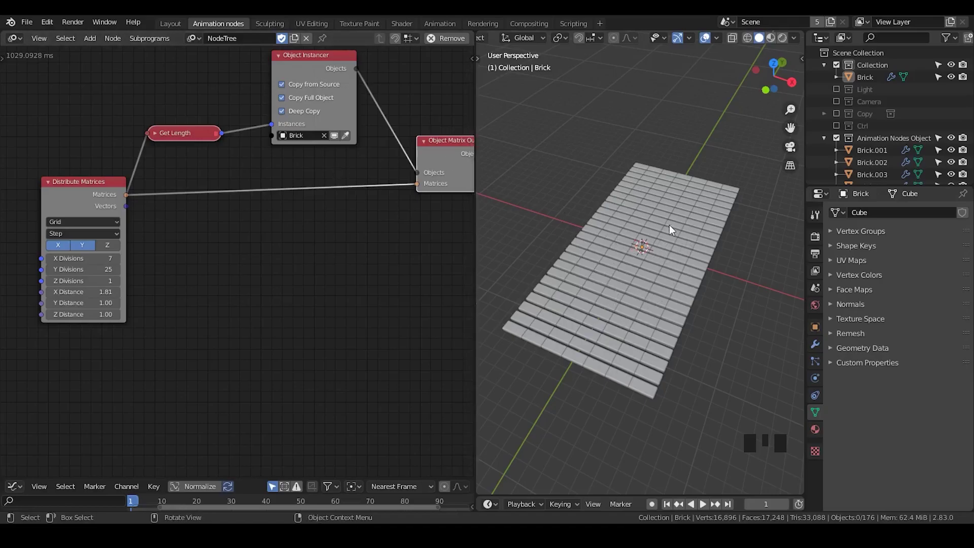
Orbit to the brick grid and select one brick.
{"action": "left_click_drag", "start_coordinate": [695, 221], "coordinate": [639, 187]}
{"action": "left_click", "coordinate": [639, 186]}
{"action": "left_click", "coordinate": [661, 191]}
{"action": "left_click", "coordinate": [685, 212]}
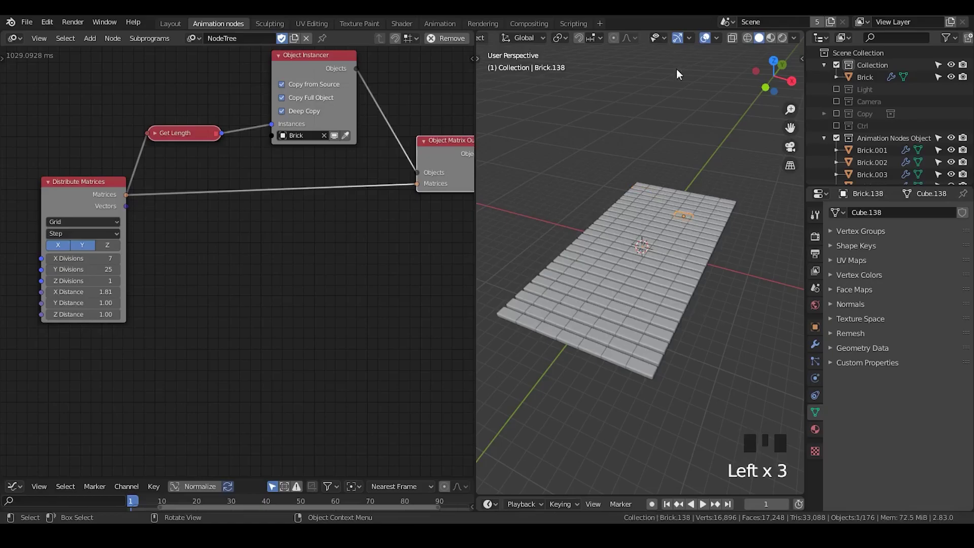
Insert an Offset Matrix node on the matrices link with Z translation 10.50 and falloff 0.00.
{"action": "key", "text": "ctrl+a"}
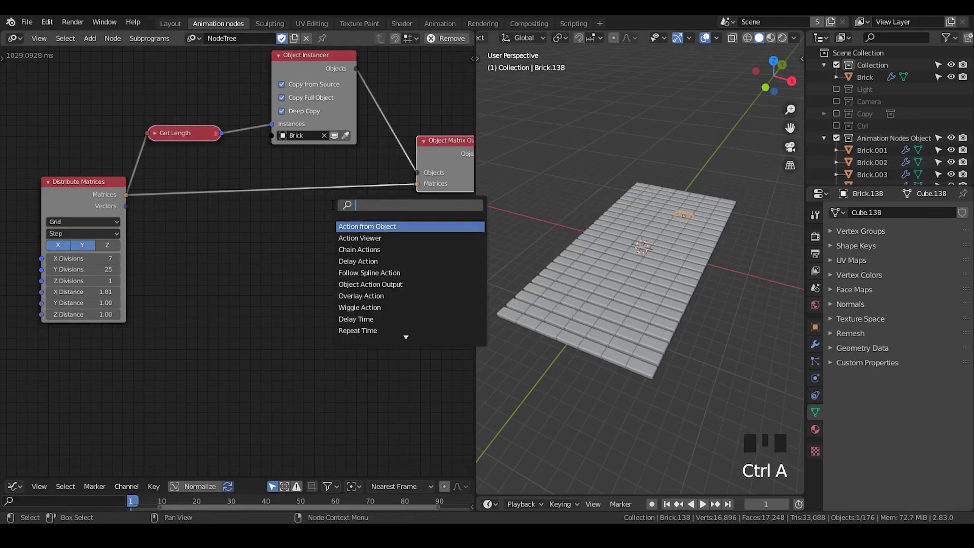
{"action": "key", "text": "f"}
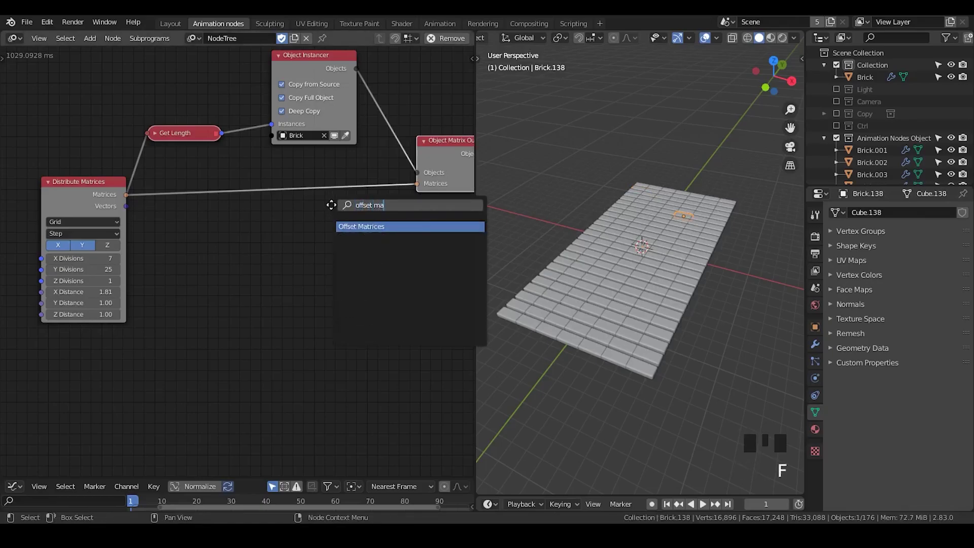
{"action": "left_click_drag", "start_coordinate": [298, 185], "coordinate": [304, 204]}
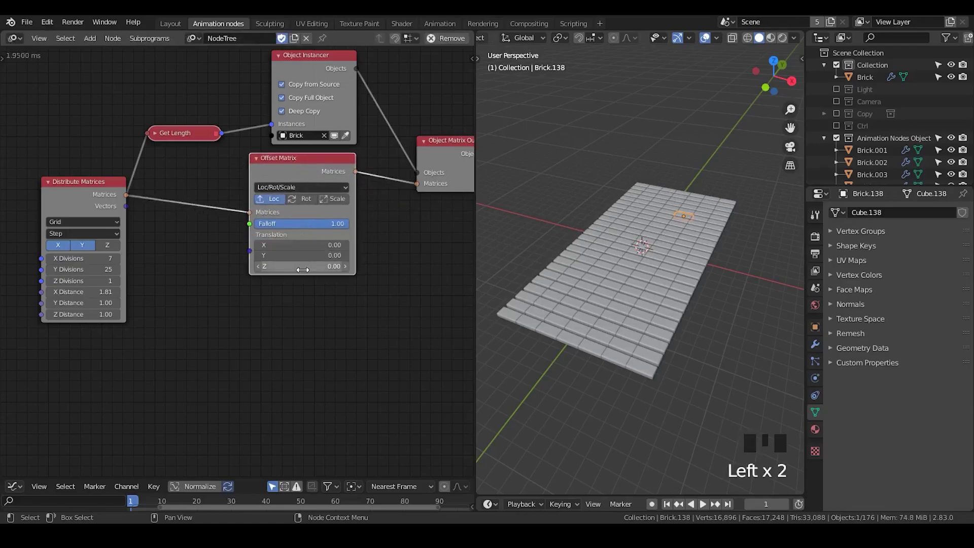
{"action": "left_click", "coordinate": [707, 171]}
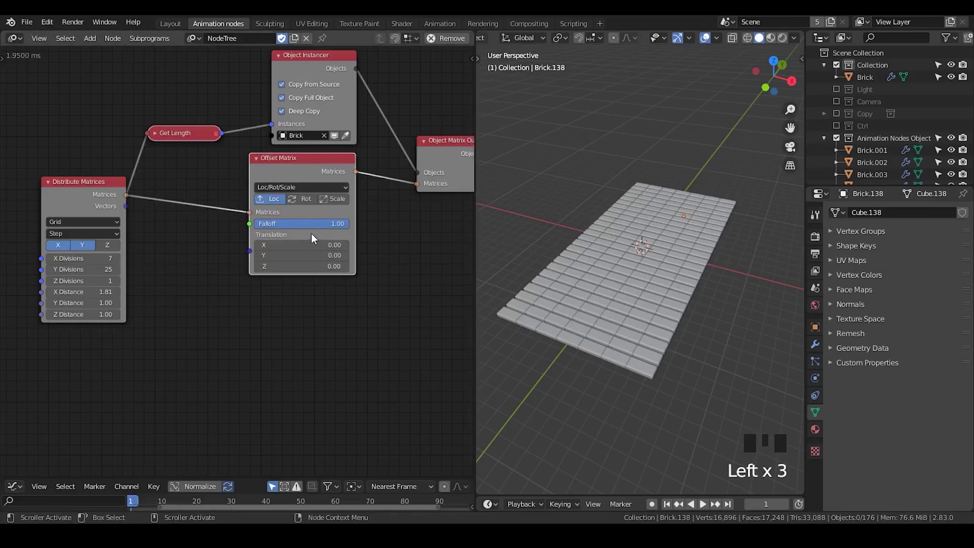
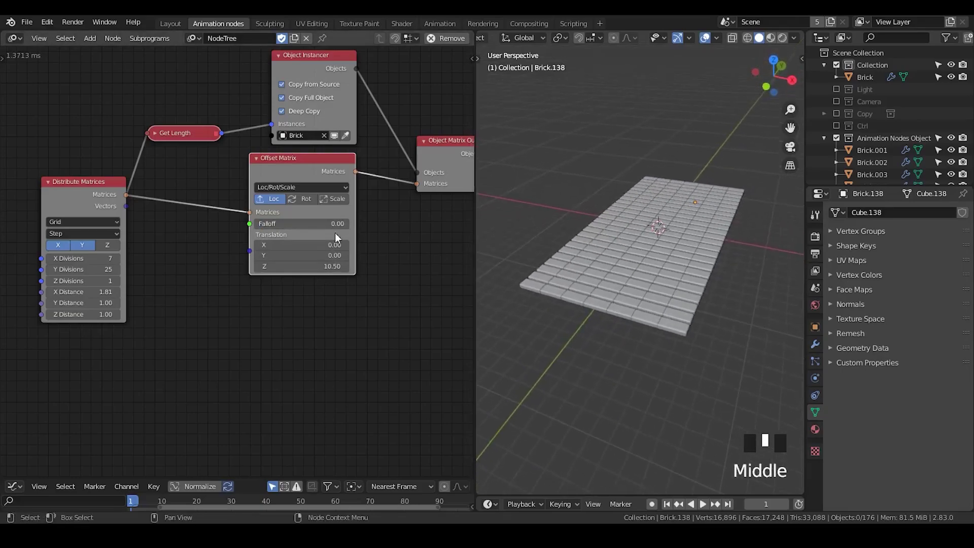
Raise the offset falloff to 1 so the grid floats high, and reframe the view around it.
{"action": "left_click_drag", "start_coordinate": [310, 226], "coordinate": [674, 238]}
{"action": "scroll", "scroll_direction": "down", "scroll_amount": 3}
{"action": "scroll", "scroll_direction": "up", "scroll_amount": 3}
{"action": "left_click_drag", "start_coordinate": [645, 182], "coordinate": [649, 199]}
{"action": "scroll", "scroll_direction": "down", "scroll_amount": 3}
{"action": "left_click_drag", "start_coordinate": [654, 233], "coordinate": [716, 215]}
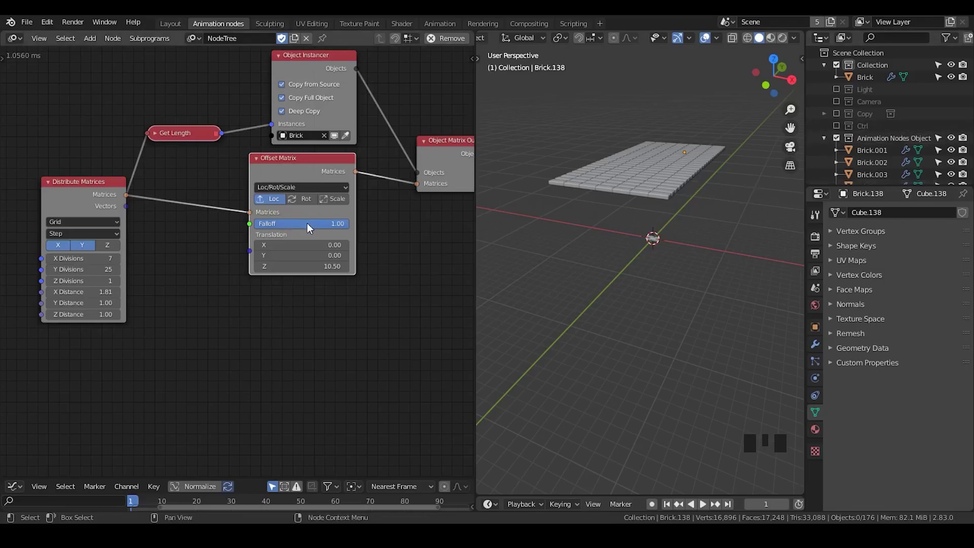
{"action": "left_click_drag", "start_coordinate": [312, 228], "coordinate": [685, 187]}
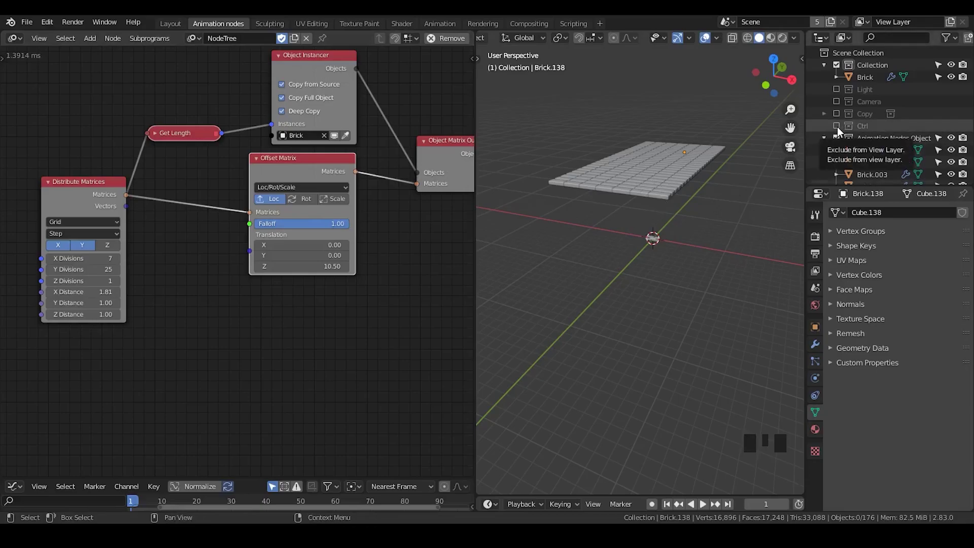
Delete the old Controller and add a scaled sphere empty inside the Ctrl collection.
{"action": "left_click", "coordinate": [840, 132]}
{"action": "left_click", "coordinate": [877, 141]}
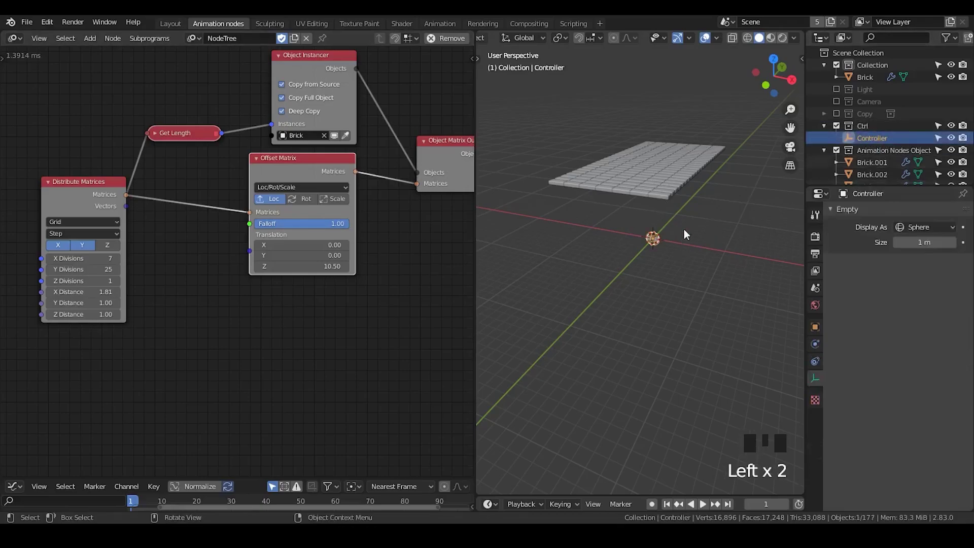
{"action": "key", "text": "x"}
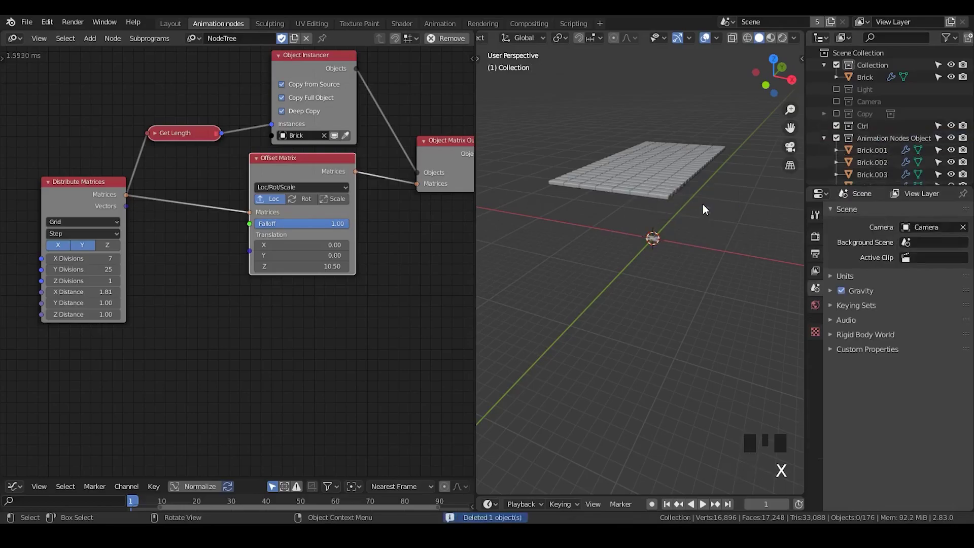
{"action": "key", "text": "shift+a"}
{"action": "left_click", "coordinate": [863, 130]}
{"action": "key", "text": "shift+a"}
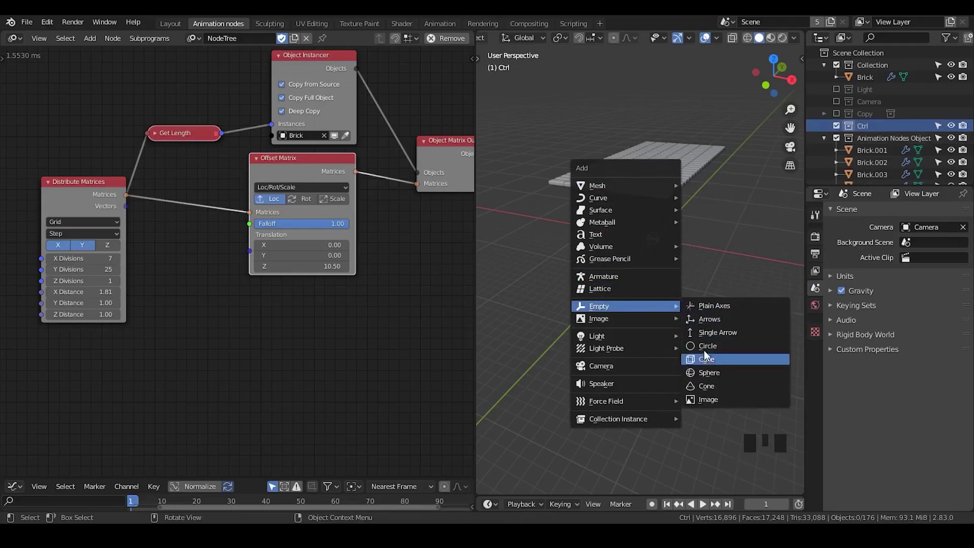
{"action": "key", "text": "s"}
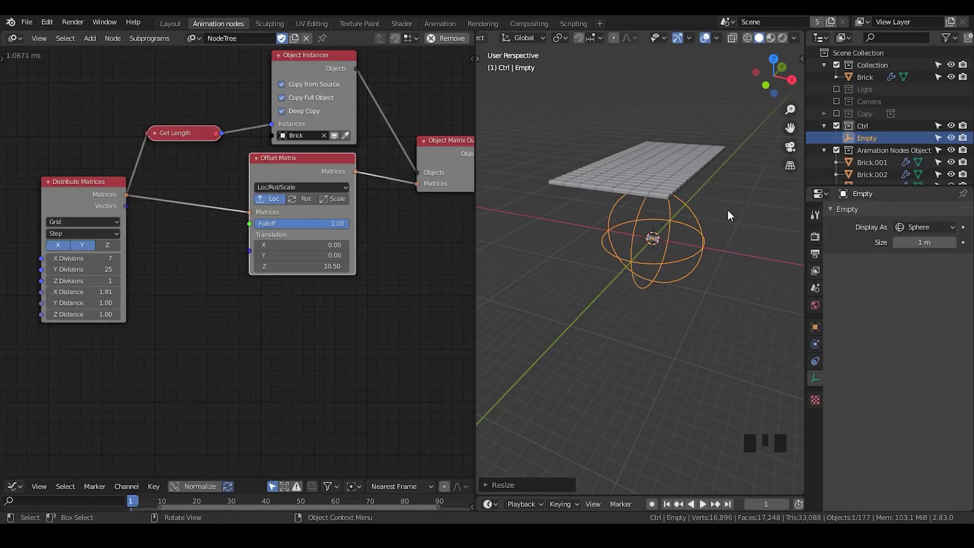
Exclude the source brick Collection from the view layer and tidy the outliner.
{"action": "left_click", "coordinate": [661, 248]}
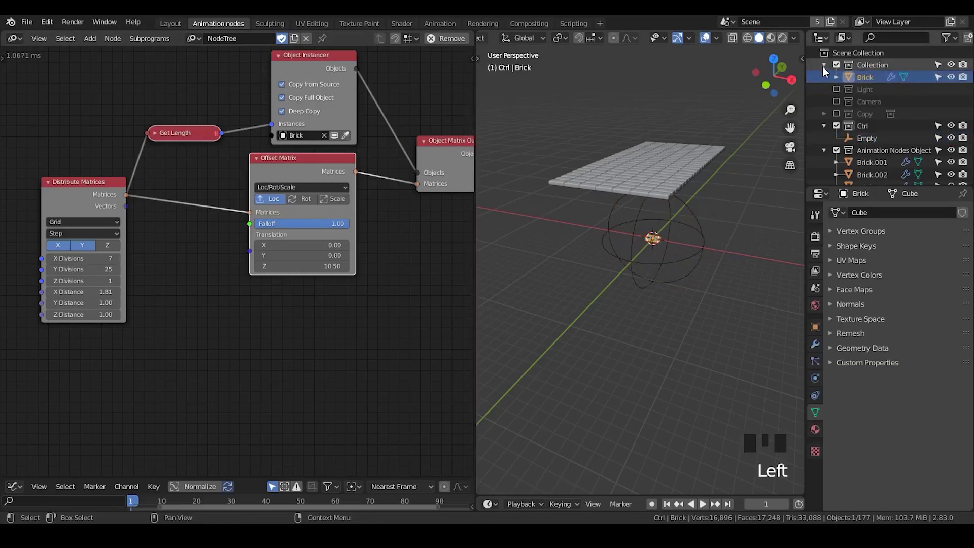
{"action": "left_click", "coordinate": [826, 70]}
{"action": "left_click", "coordinate": [839, 68]}
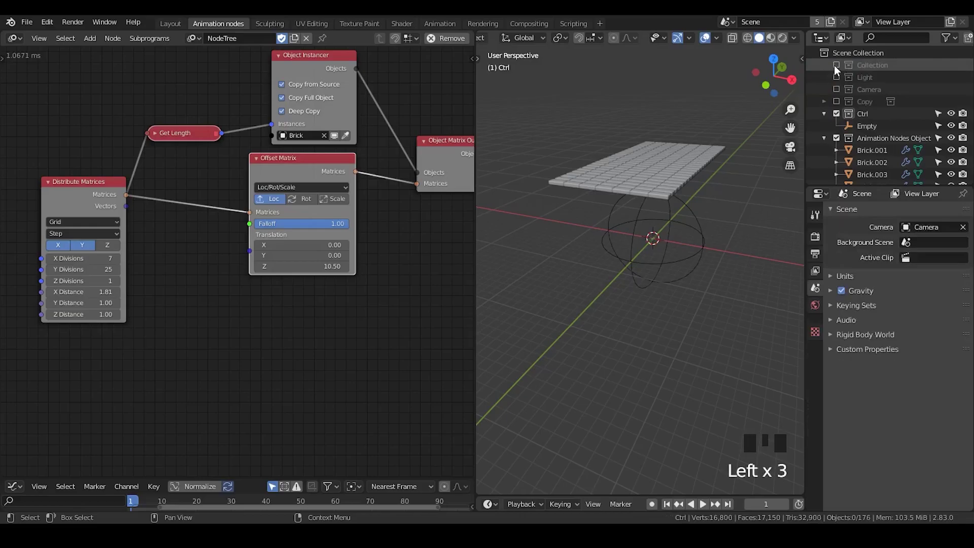
{"action": "left_click", "coordinate": [838, 70]}
{"action": "left_click_drag", "start_coordinate": [336, 140], "coordinate": [825, 122]}
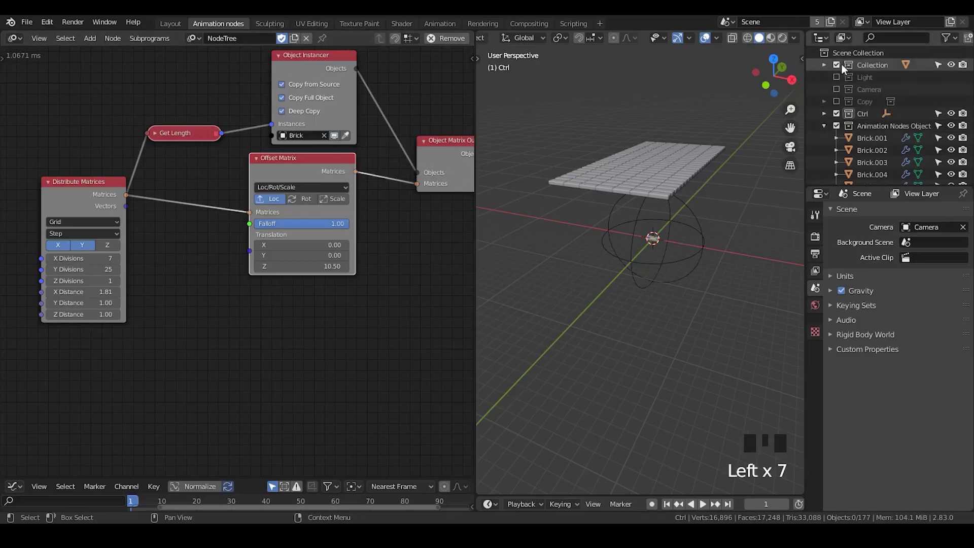
{"action": "left_click", "coordinate": [843, 70]}
{"action": "left_click", "coordinate": [825, 132]}
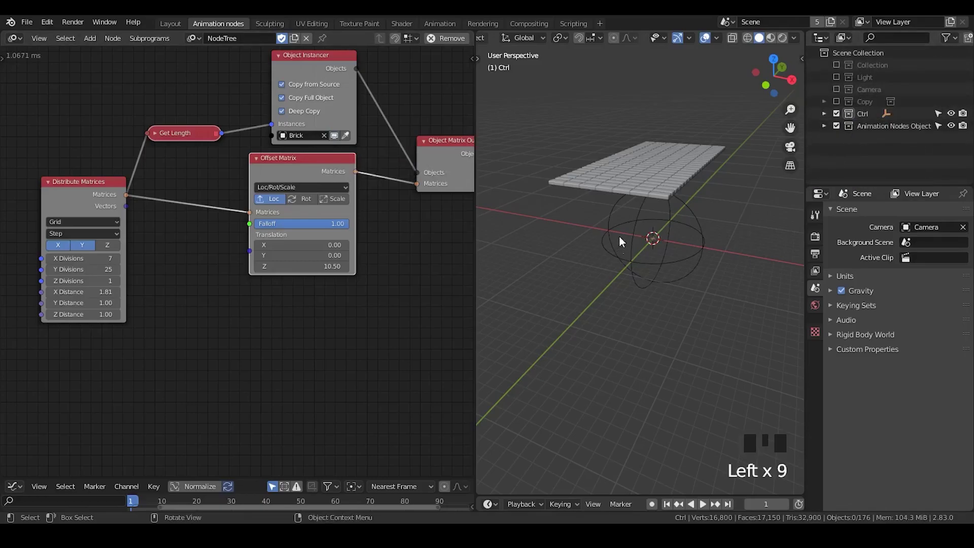
Shrink the sphere empty, check the Ctrl collection contents and select the empty.
{"action": "left_click", "coordinate": [686, 229]}
{"action": "key", "text": "s"}
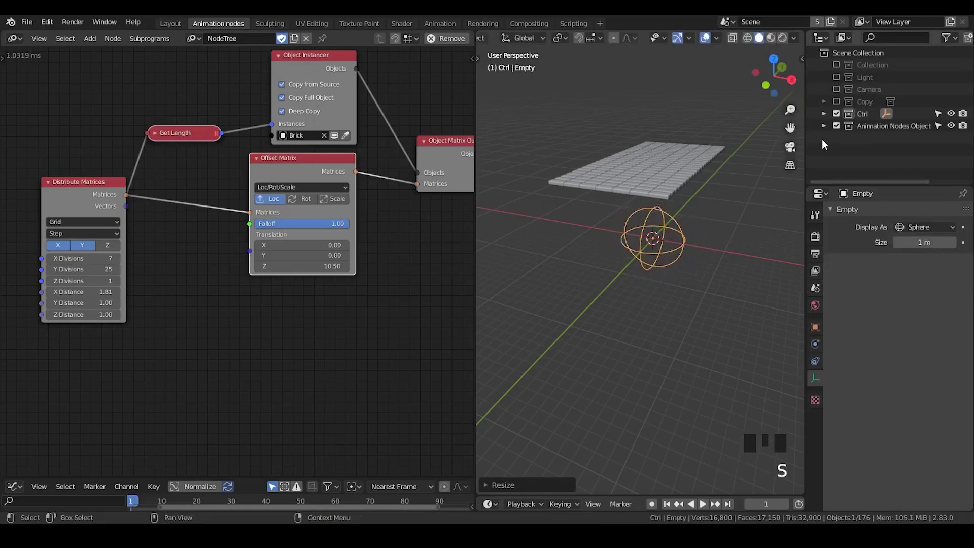
{"action": "left_click", "coordinate": [823, 132]}
{"action": "left_click", "coordinate": [872, 147]}
{"action": "left_click", "coordinate": [879, 163]}
{"action": "left_click", "coordinate": [876, 158]}
{"action": "left_click", "coordinate": [876, 147]}
{"action": "left_click", "coordinate": [878, 164]}
{"action": "left_click", "coordinate": [824, 131]}
{"action": "left_click", "coordinate": [669, 159]}
{"action": "left_click", "coordinate": [681, 235]}
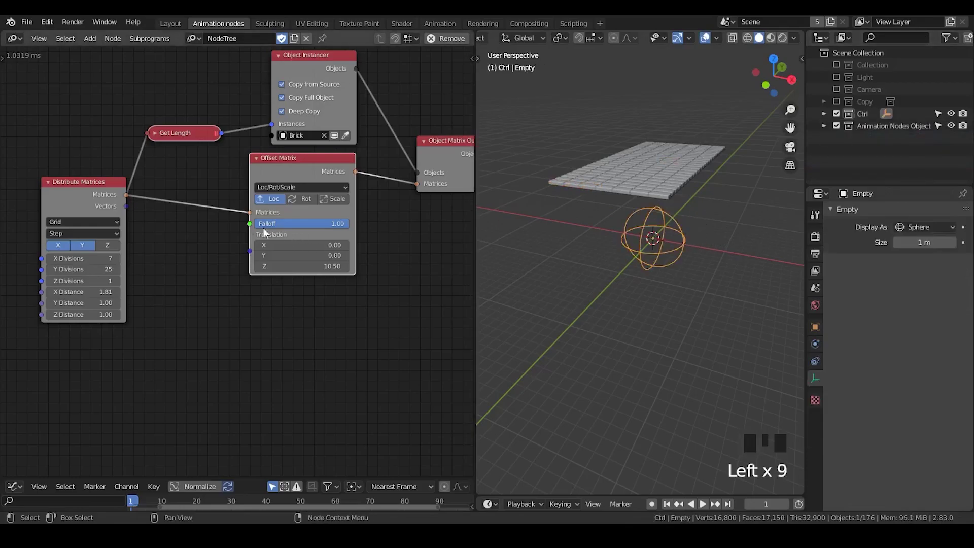
{"action": "left_click_drag", "start_coordinate": [293, 178], "coordinate": [825, 116]}
{"action": "left_click", "coordinate": [874, 129]}
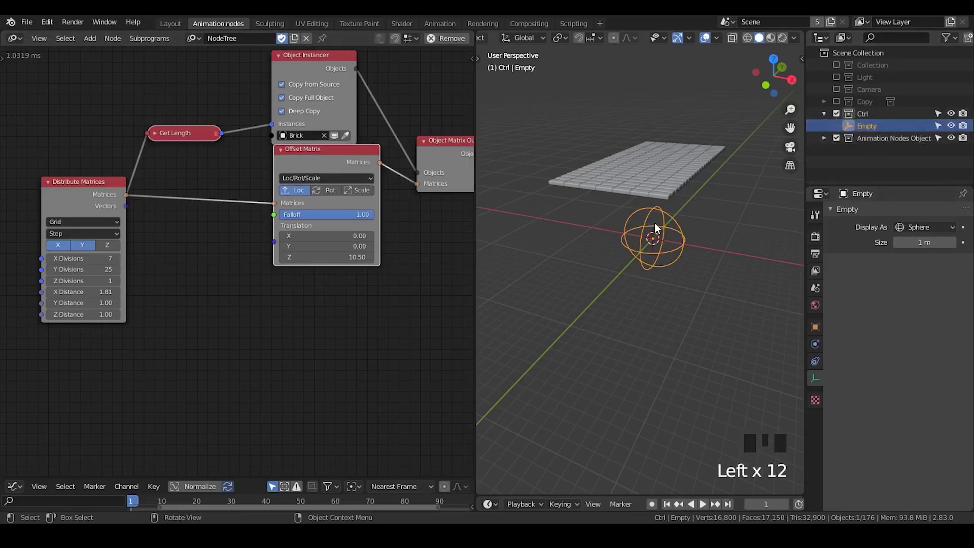
Add an Object Controller Falloff node for the ctrl sphere and connect it to Offset Matrix.
{"action": "key", "text": "ctrl+a"}
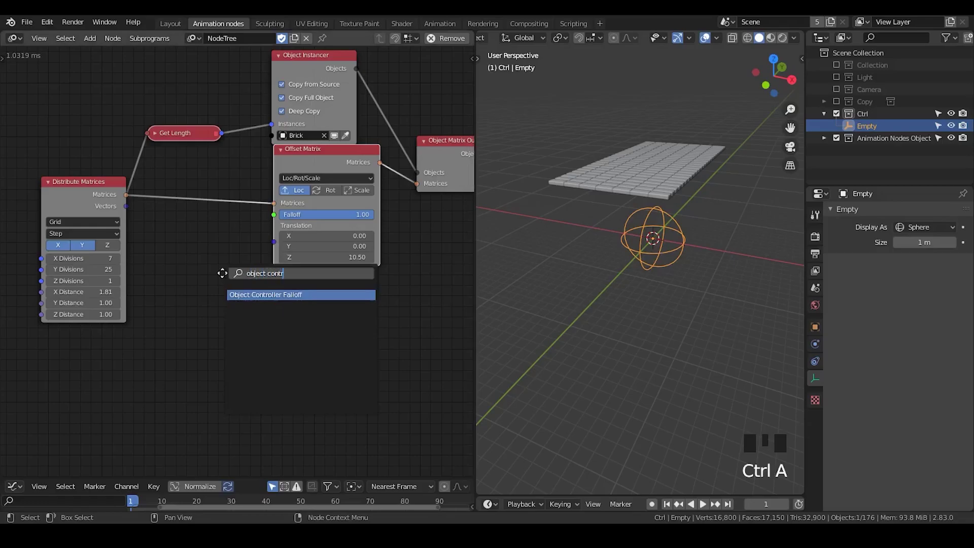
{"action": "left_click_drag", "start_coordinate": [243, 300], "coordinate": [877, 129]}
{"action": "left_click_drag", "start_coordinate": [877, 129], "coordinate": [334, 253]}
{"action": "left_click_drag", "start_coordinate": [211, 272], "coordinate": [196, 174]}
{"action": "key", "text": "ctrl+a"}
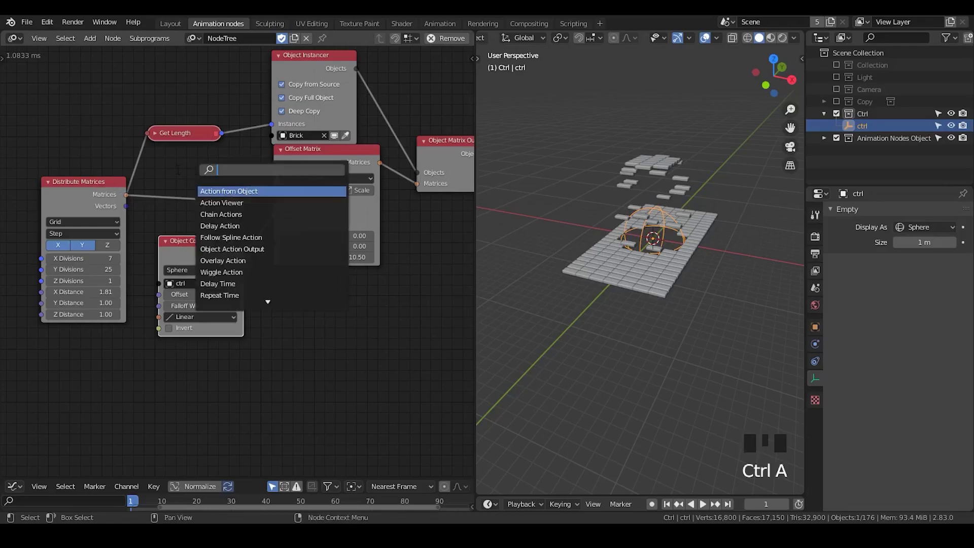
Preview the offset matrices in a 3D Viewer node and inspect the lifted bricks.
{"action": "key", "text": "ctrl+a"}
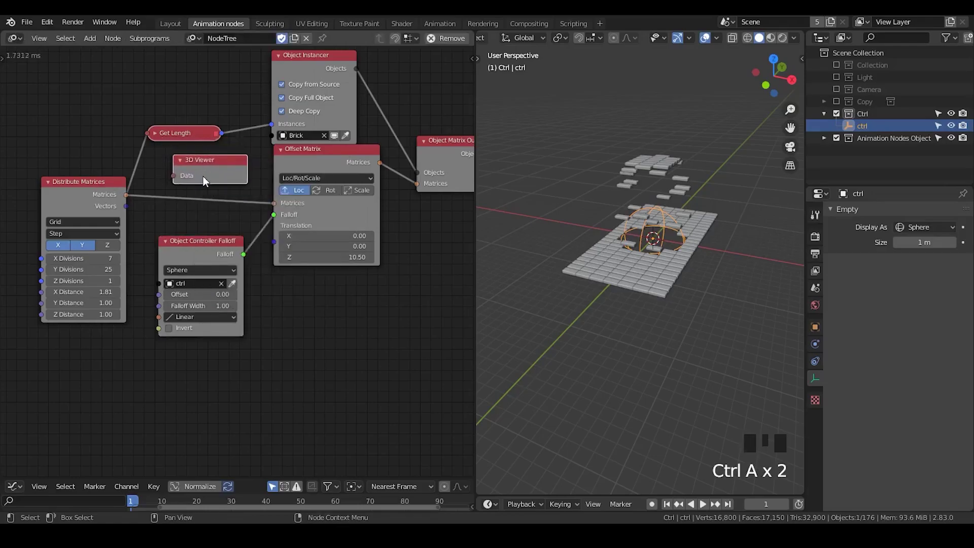
{"action": "left_click", "coordinate": [125, 199]}
{"action": "left_click", "coordinate": [206, 162]}
{"action": "left_click_drag", "start_coordinate": [639, 257], "coordinate": [637, 278]}
{"action": "scroll", "scroll_direction": "up", "scroll_amount": 3}
{"action": "left_click_drag", "start_coordinate": [642, 271], "coordinate": [204, 154]}
{"action": "left_click_drag", "start_coordinate": [204, 154], "coordinate": [391, 175]}
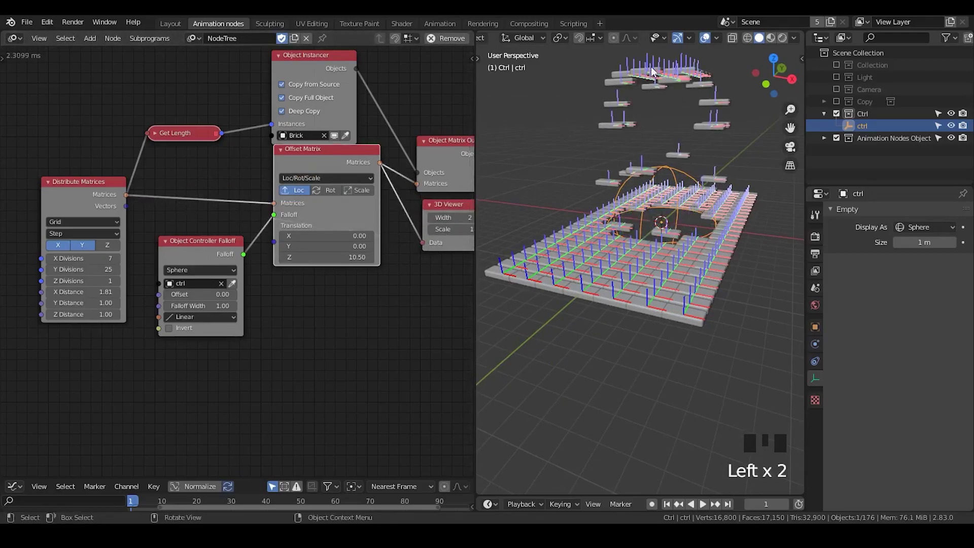
{"action": "left_click", "coordinate": [446, 208]}
{"action": "left_click_drag", "start_coordinate": [410, 264], "coordinate": [378, 214]}
{"action": "left_click", "coordinate": [378, 214]}
Remove the 3D Viewer and set the controller Falloff Width to 8.02.
{"action": "key", "text": "x"}
{"action": "left_click", "coordinate": [285, 155]}
{"action": "left_click_drag", "start_coordinate": [196, 227], "coordinate": [237, 212]}
{"action": "left_click", "coordinate": [237, 211]}
{"action": "left_click_drag", "start_coordinate": [687, 173], "coordinate": [642, 122]}
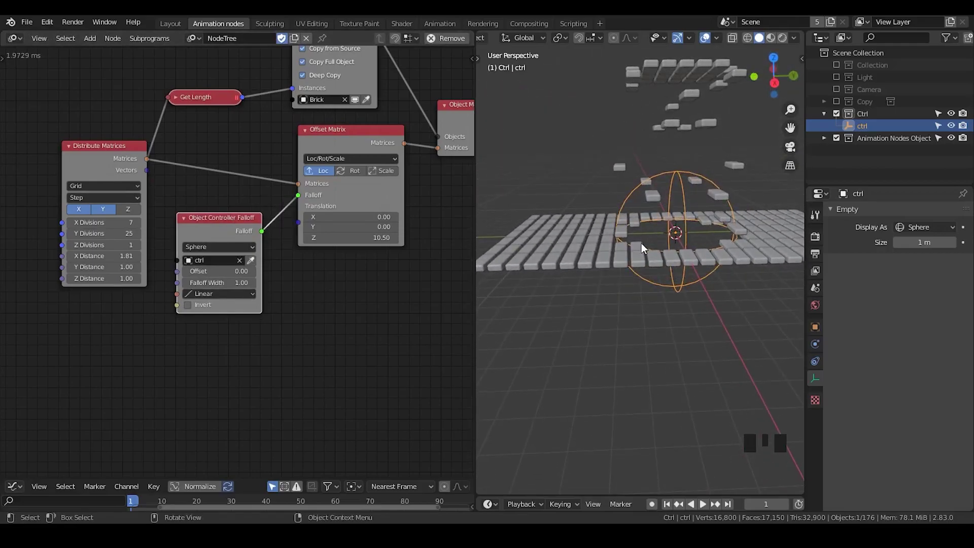
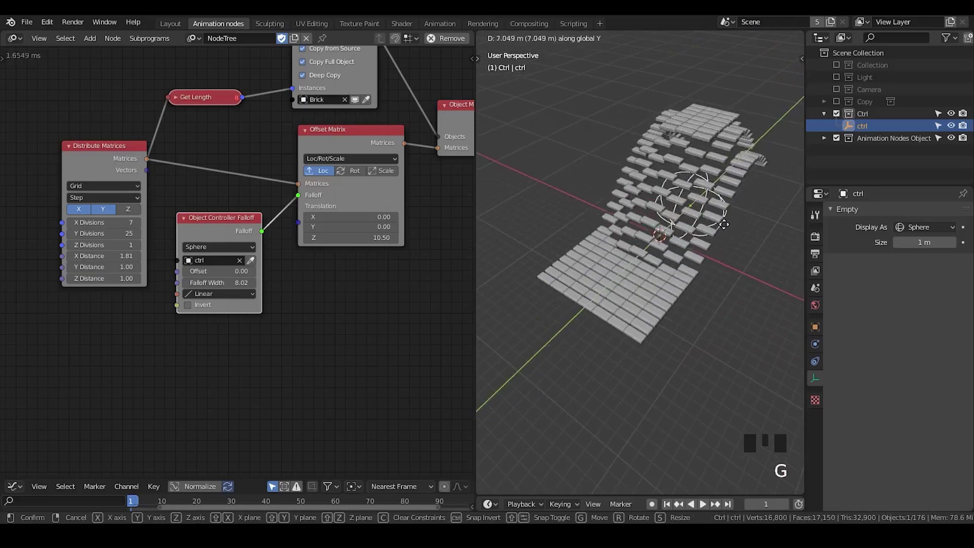
Switch the controller falloff to directional mode along Y.
{"action": "left_click_drag", "start_coordinate": [225, 251], "coordinate": [205, 263]}
{"action": "left_click_drag", "start_coordinate": [671, 263], "coordinate": [224, 280]}
{"action": "left_click", "coordinate": [205, 263]}
{"action": "left_click", "coordinate": [241, 262]}
Move the ctrl empty along the grid so the rows beyond it rise into a ramp.
{"action": "key", "text": "g"}
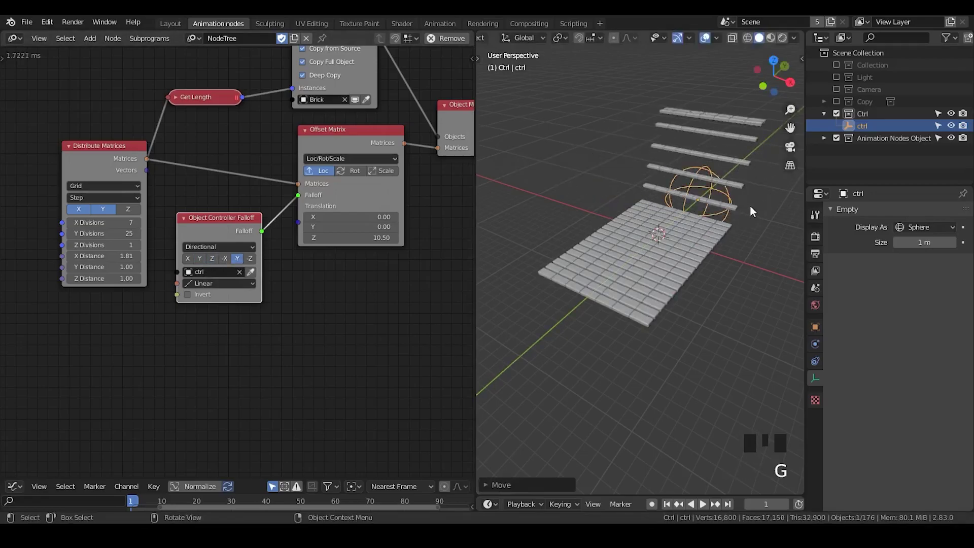
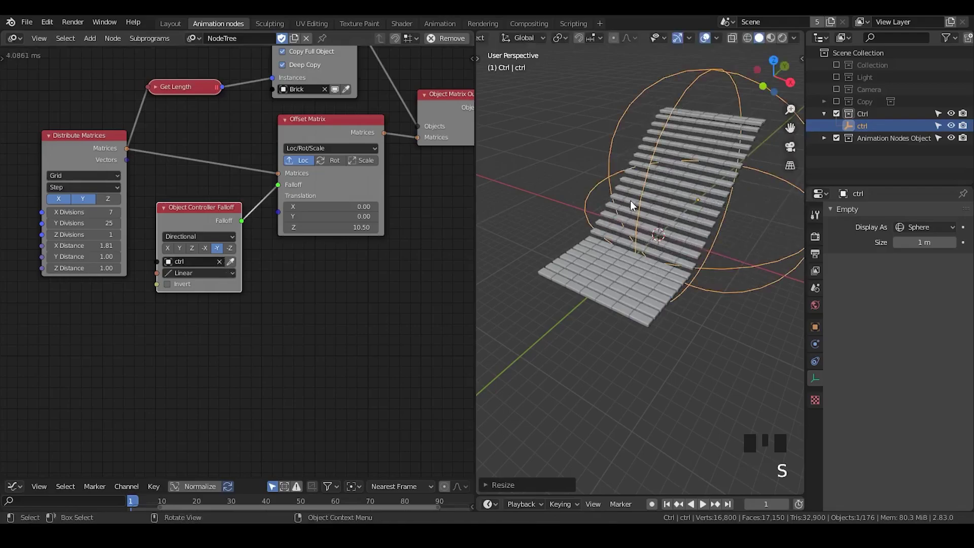
{"action": "key", "text": "g"}
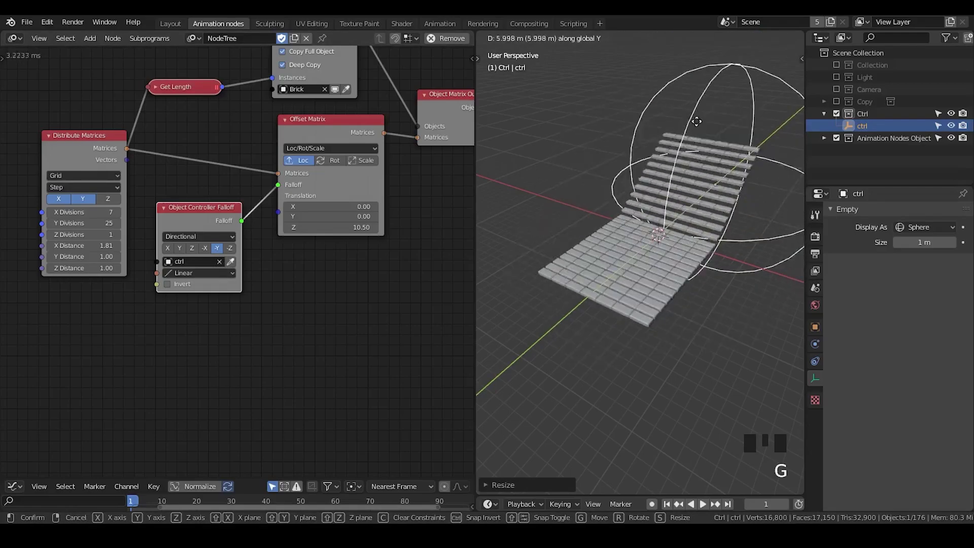
{"action": "left_click_drag", "start_coordinate": [735, 233], "coordinate": [285, 148]}
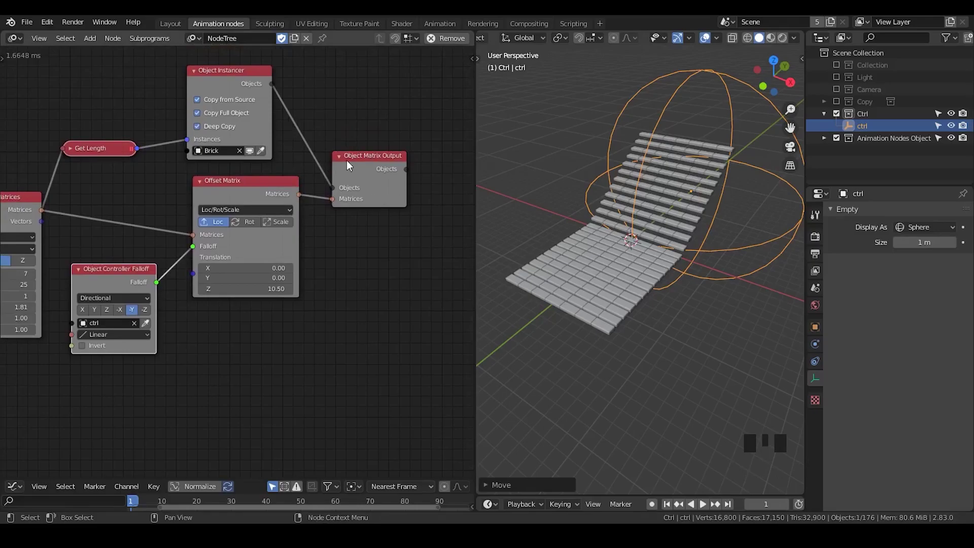
Move the ctrl empty, then show the node tree sidebar's Auto Execution settings.
{"action": "key", "text": "n"}
{"action": "key", "text": "n"}
{"action": "key", "text": "g"}
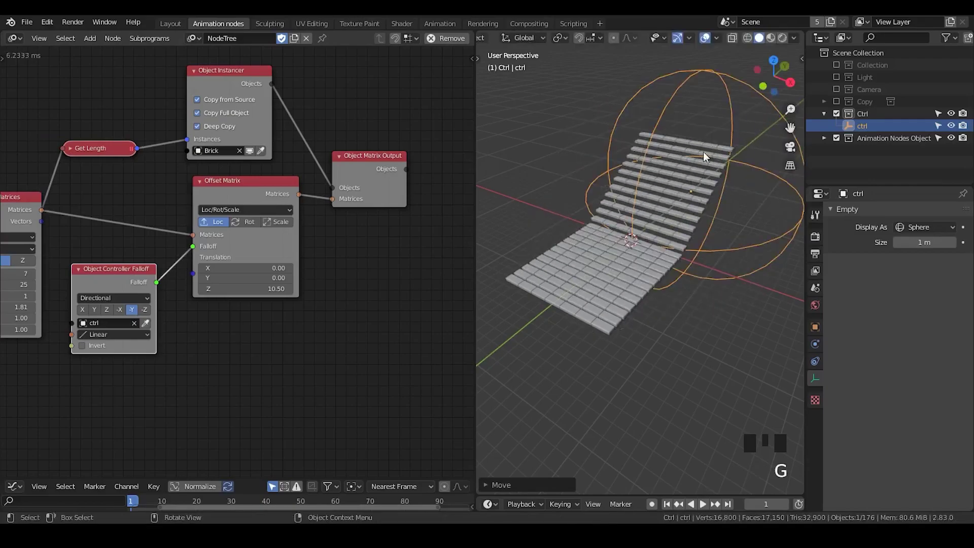
{"action": "key", "text": "g"}
{"action": "key", "text": "b"}
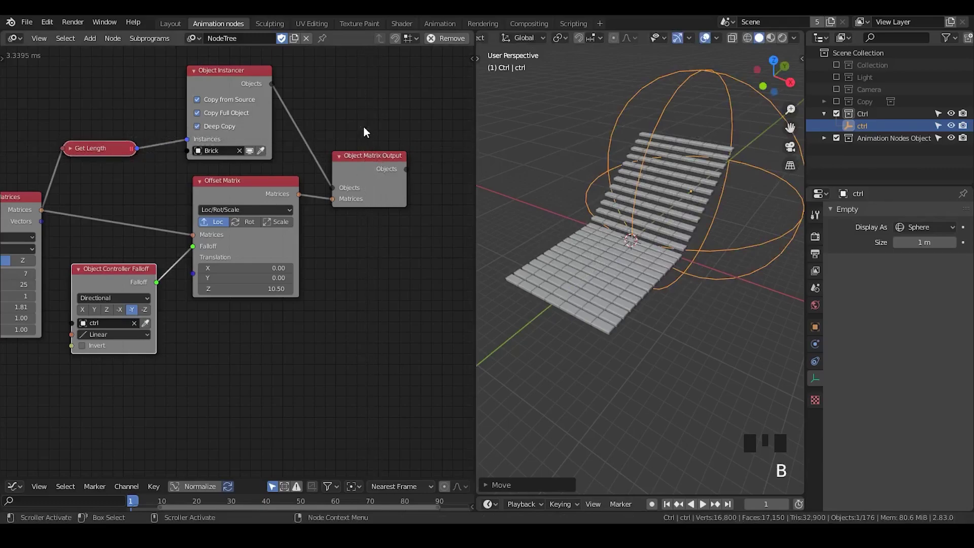
{"action": "key", "text": "n"}
{"action": "left_click", "coordinate": [469, 146]}
{"action": "left_click_drag", "start_coordinate": [352, 58], "coordinate": [383, 78]}
{"action": "left_click", "coordinate": [383, 77]}
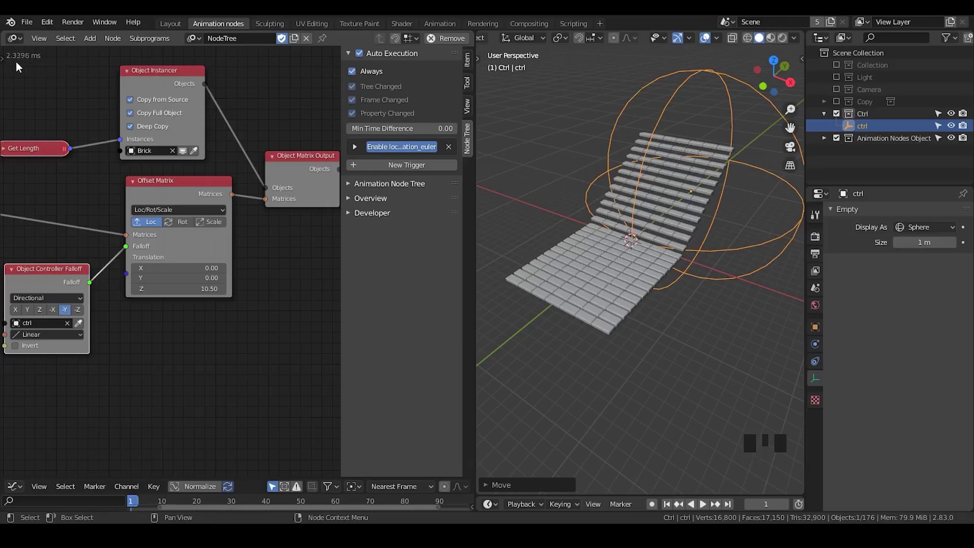
Turn off Always execution and expand the Ctrl location/scale/rotation trigger.
{"action": "left_click", "coordinate": [356, 76]}
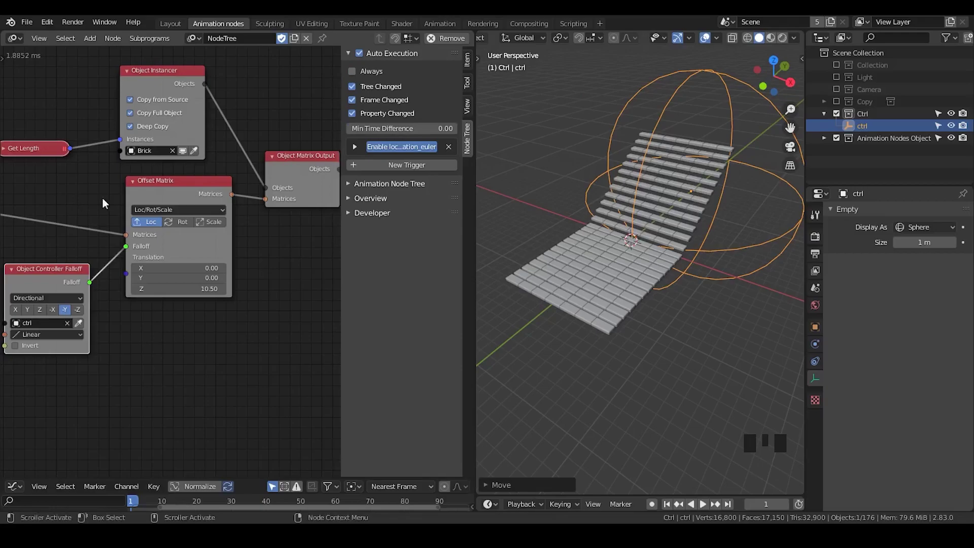
{"action": "left_click", "coordinate": [366, 74]}
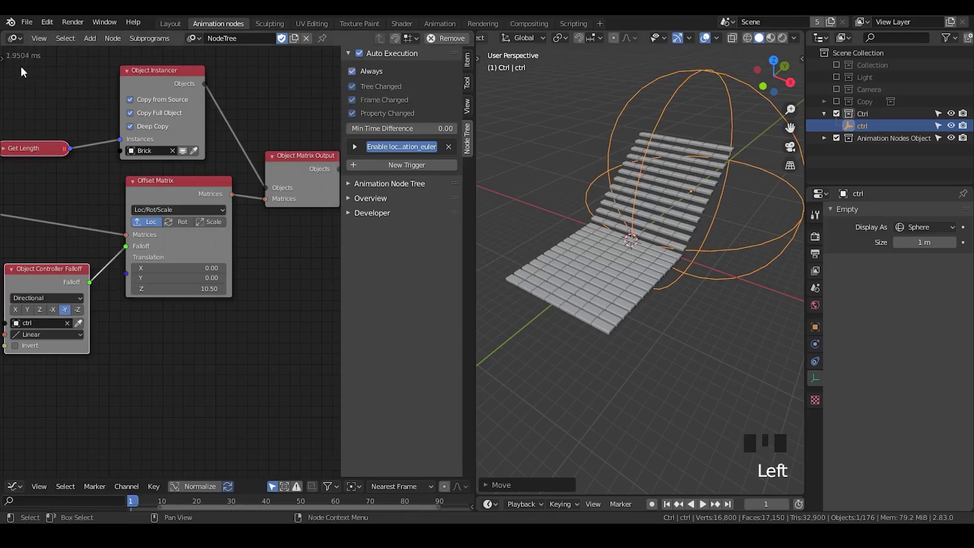
{"action": "left_click", "coordinate": [375, 74]}
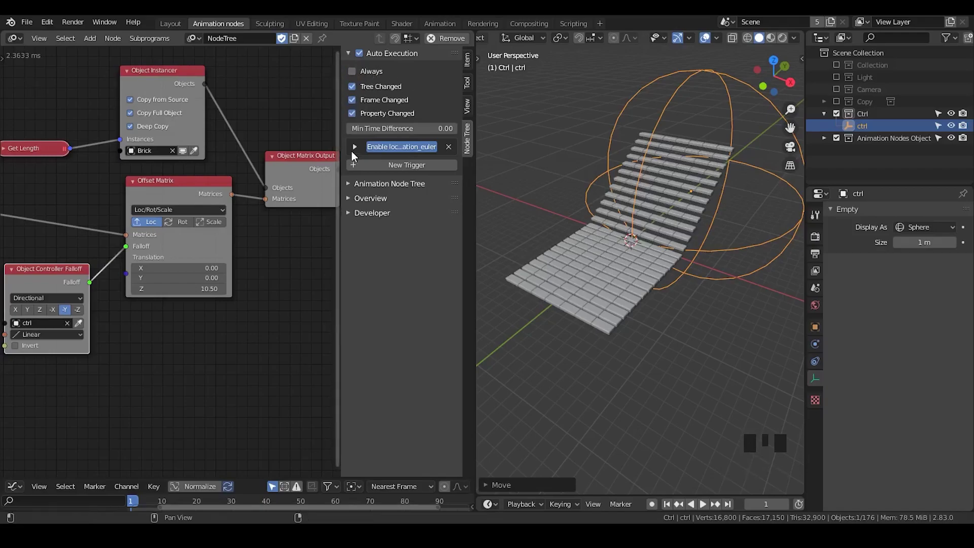
{"action": "left_click", "coordinate": [355, 152]}
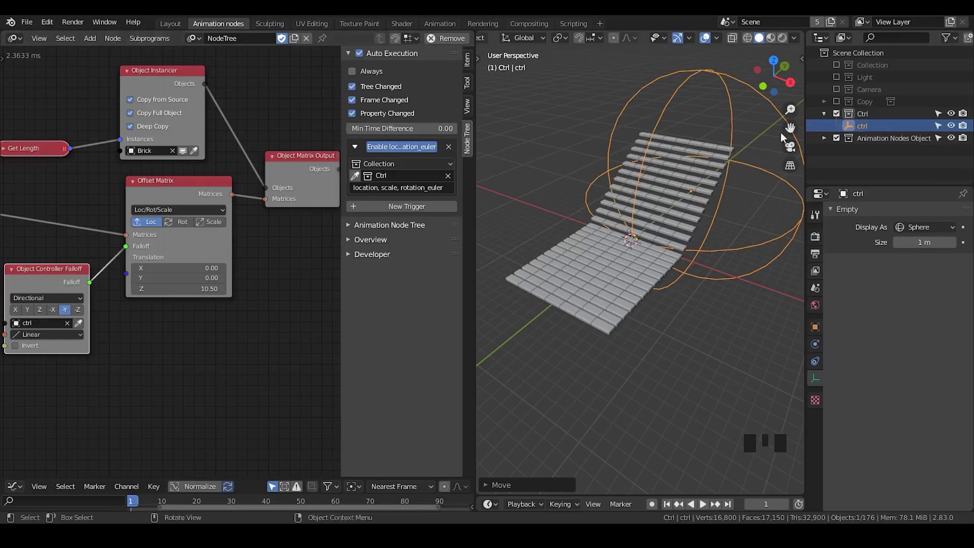
Move the ctrl sphere along the grid to test that the ramp updates live.
{"action": "left_click", "coordinate": [821, 325]}
{"action": "left_click_drag", "start_coordinate": [864, 236], "coordinate": [668, 169]}
{"action": "key", "text": "g"}
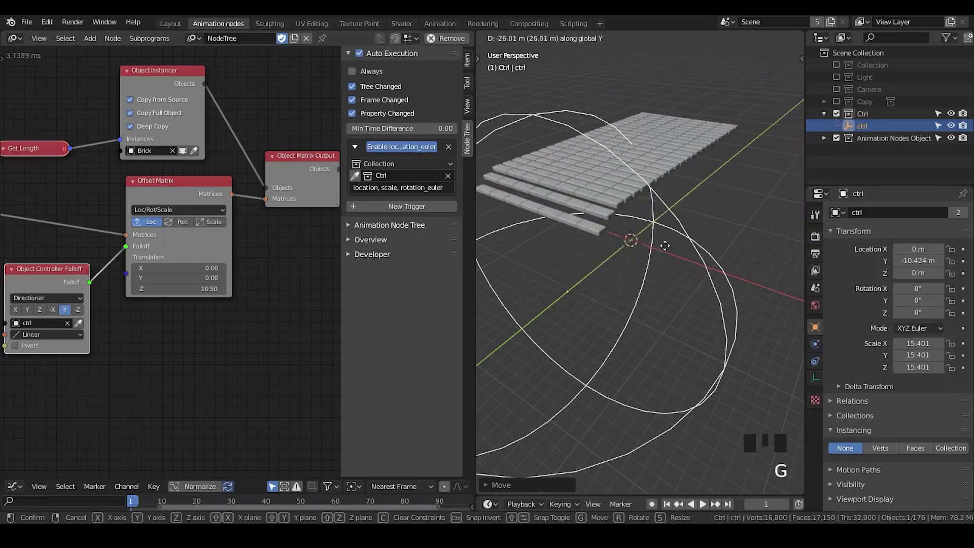
{"action": "left_click", "coordinate": [397, 152]}
{"action": "key", "text": "g"}
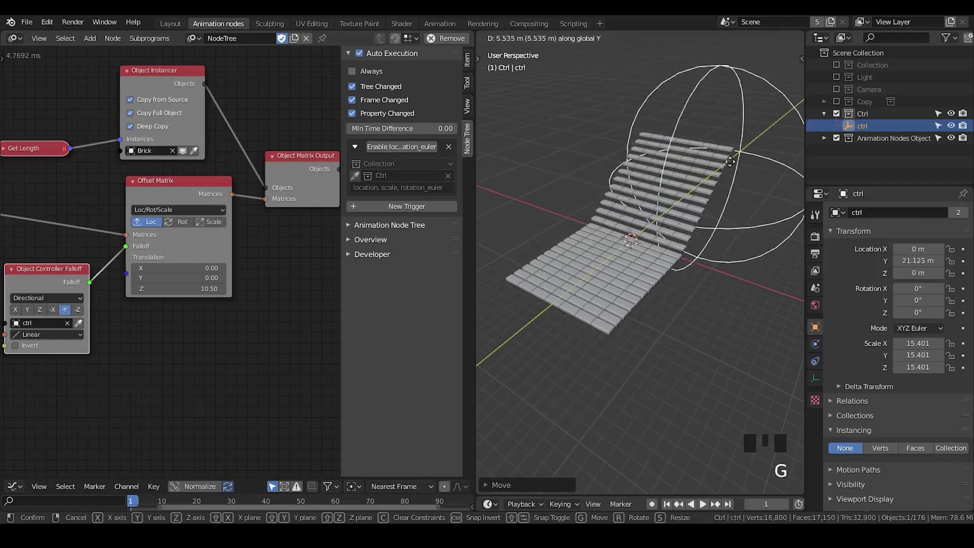
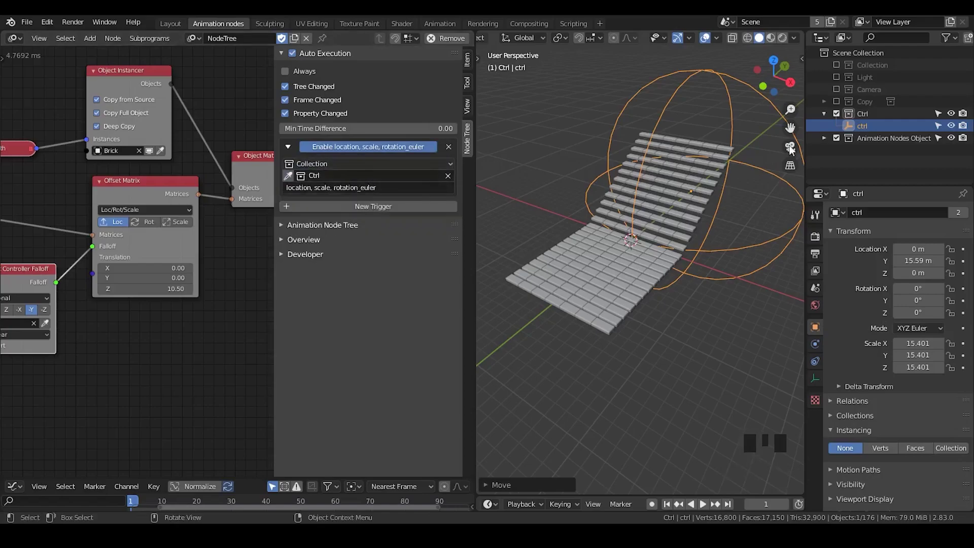
Select the Ctrl collection and nudge the ctrl empty.
{"action": "left_click", "coordinate": [864, 116]}
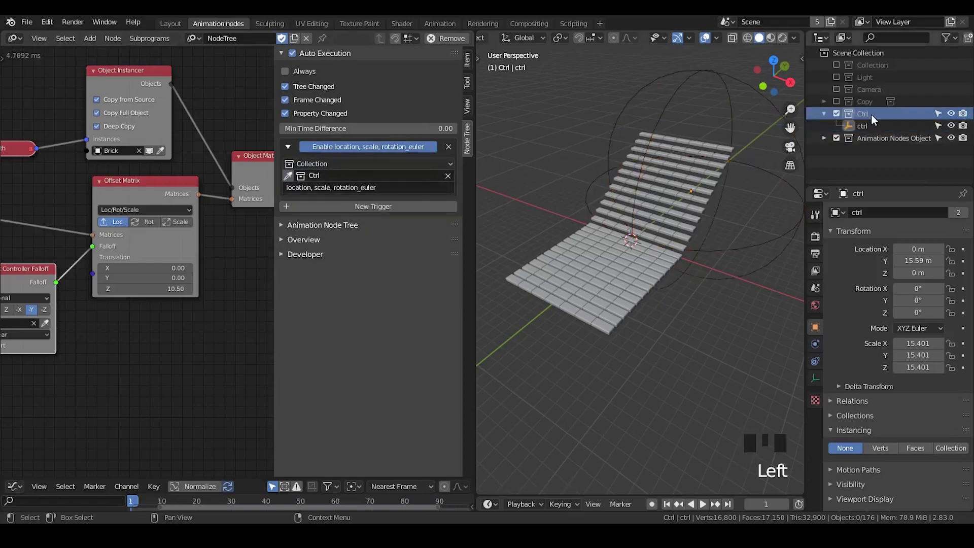
{"action": "left_click", "coordinate": [875, 119]}
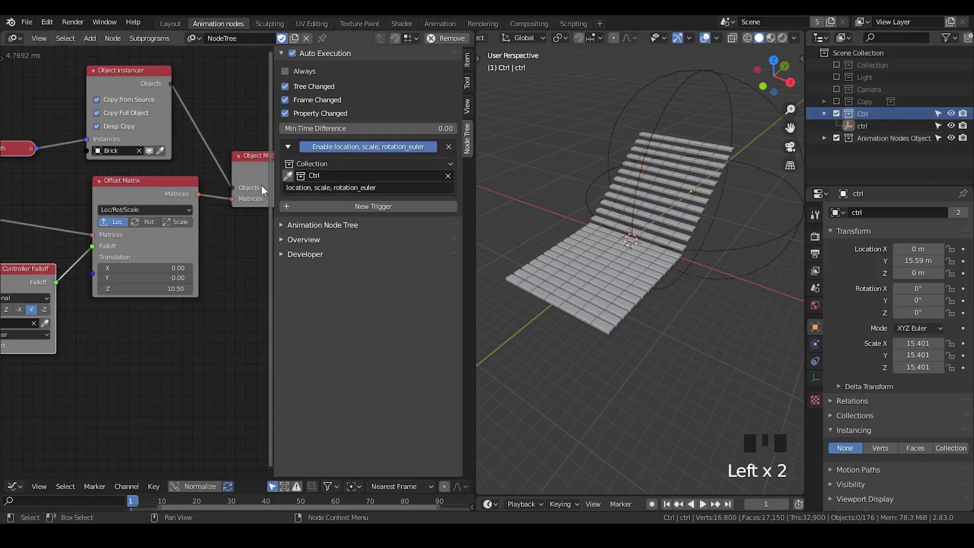
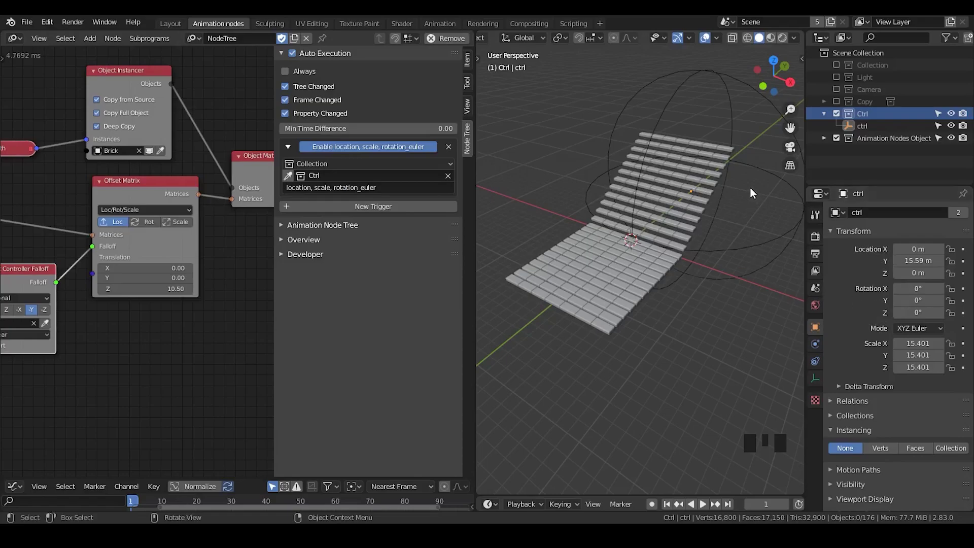
{"action": "left_click", "coordinate": [751, 170]}
{"action": "key", "text": "g"}
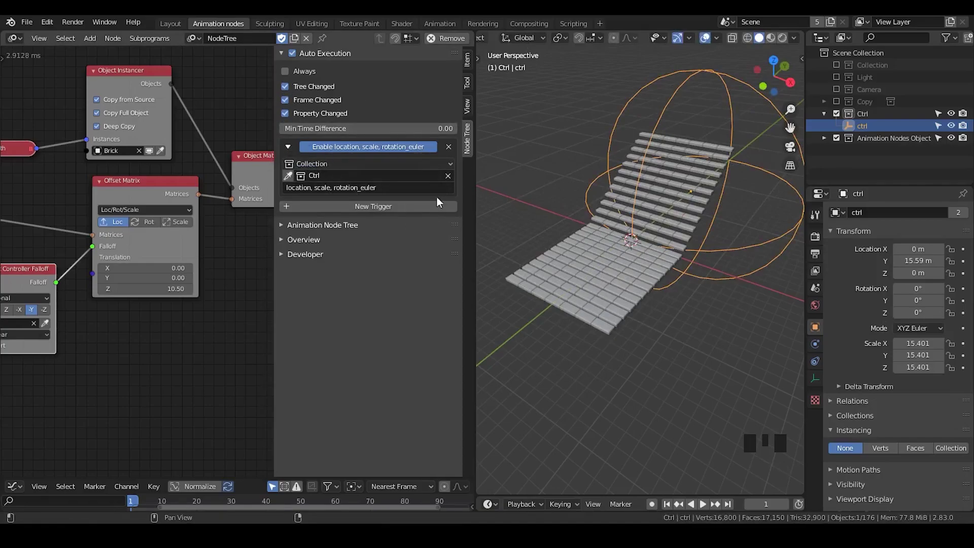
Hide the sidebar and move the ctrl empty along Y closer to the grid start.
{"action": "left_click", "coordinate": [877, 130]}
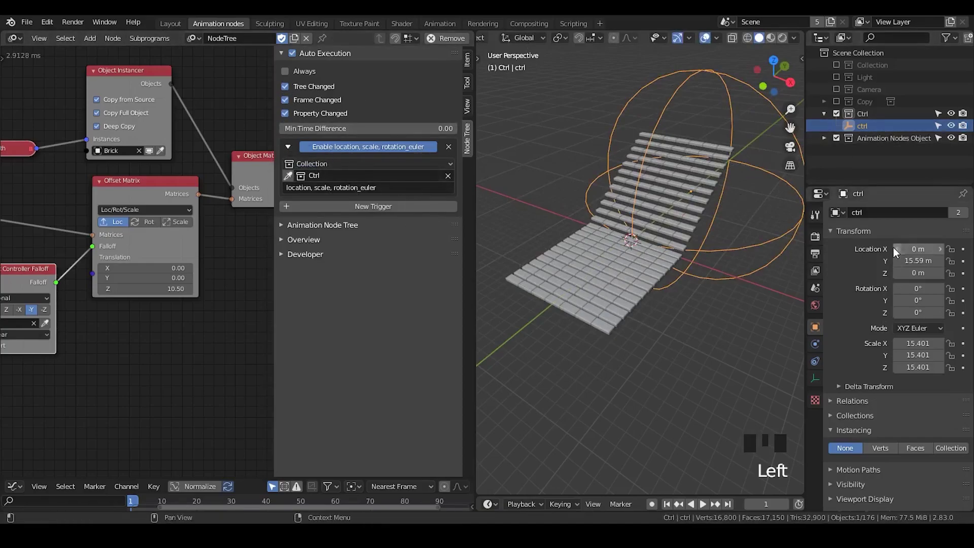
{"action": "key", "text": "g"}
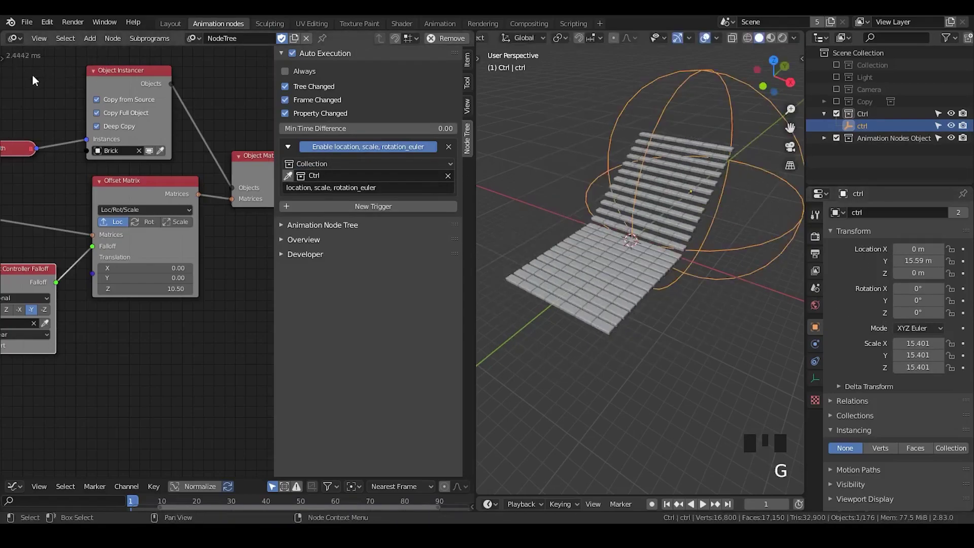
{"action": "key", "text": "n"}
{"action": "key", "text": "g"}
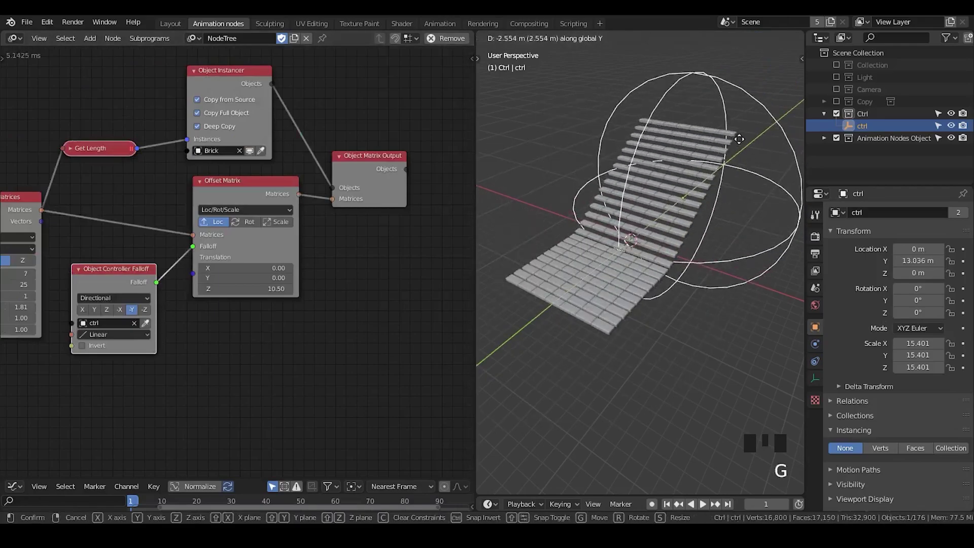
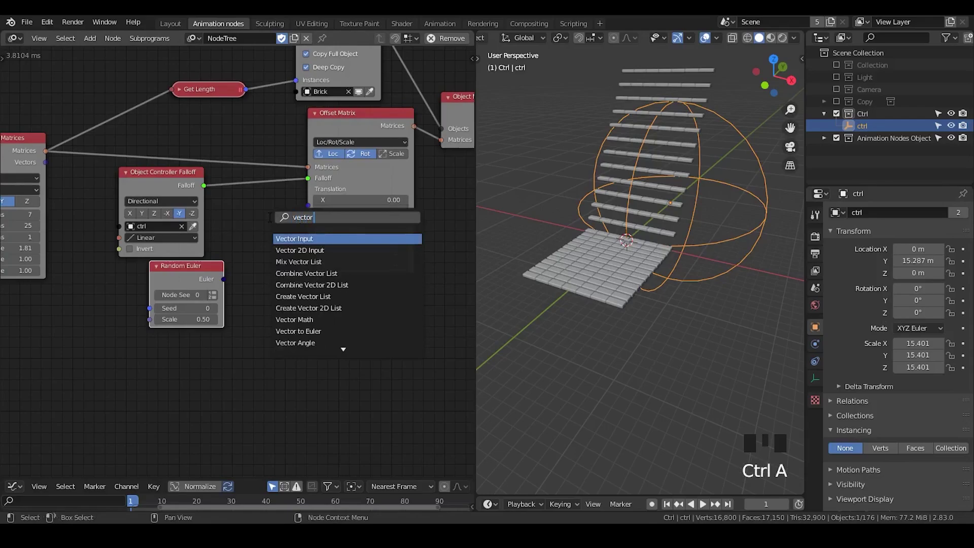
Add Random Euler and Combine Vector nodes, enable rotation on Offset Matrix with Z 24.45.
{"action": "key", "text": "Down"}
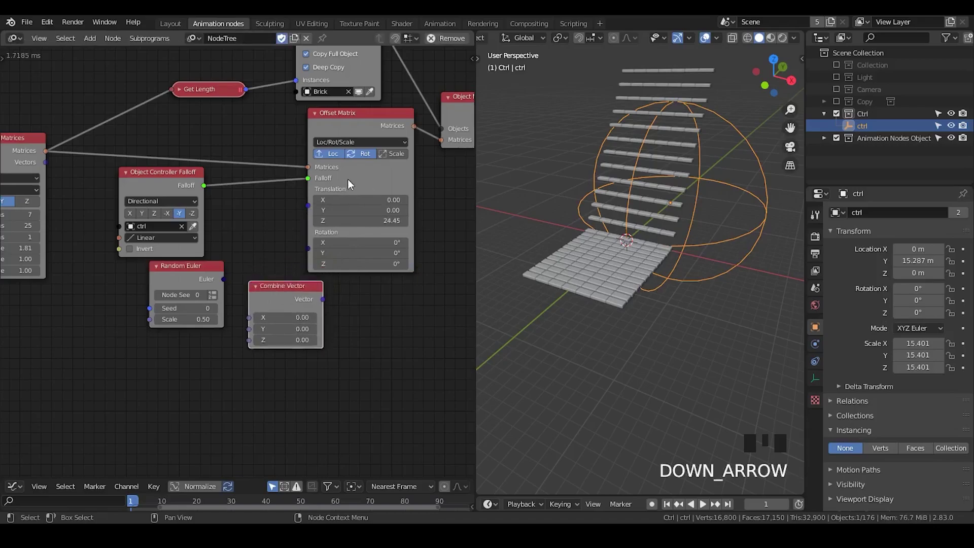
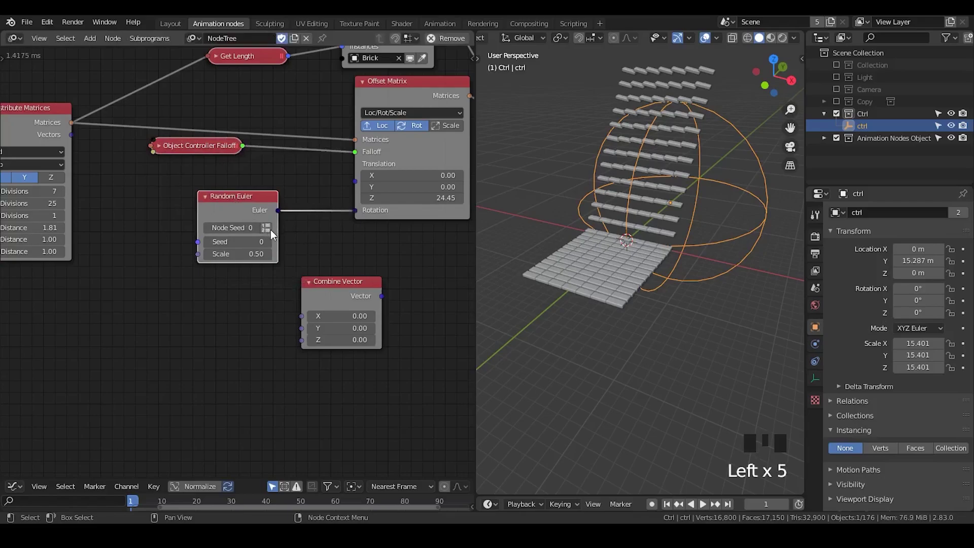
Set Random Euler to list mode sized by Get List Length and feed its Eulers into the Offset Matrix rotations.
{"action": "left_click", "coordinate": [250, 214]}
{"action": "left_click_drag", "start_coordinate": [249, 210], "coordinate": [338, 210]}
{"action": "left_click", "coordinate": [277, 202]}
{"action": "left_click_drag", "start_coordinate": [257, 197], "coordinate": [229, 61]}
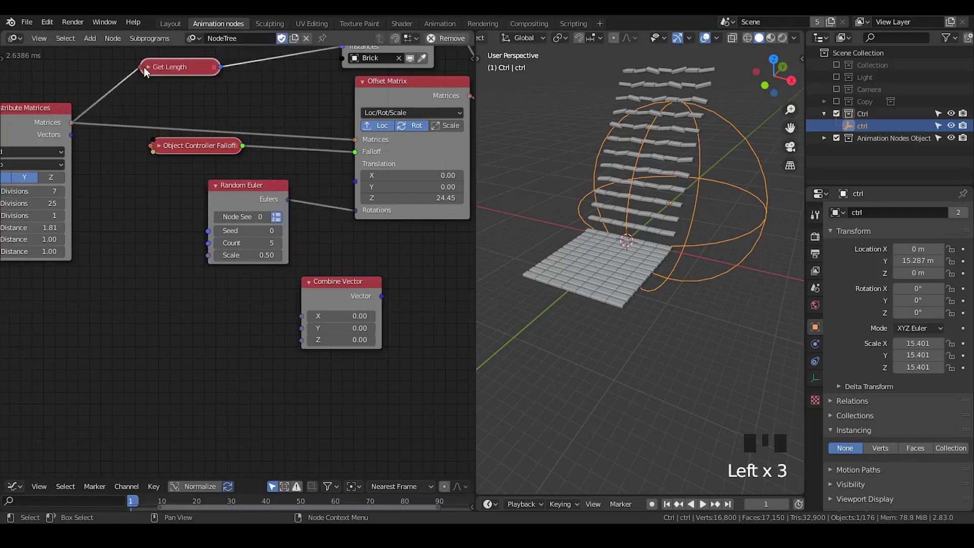
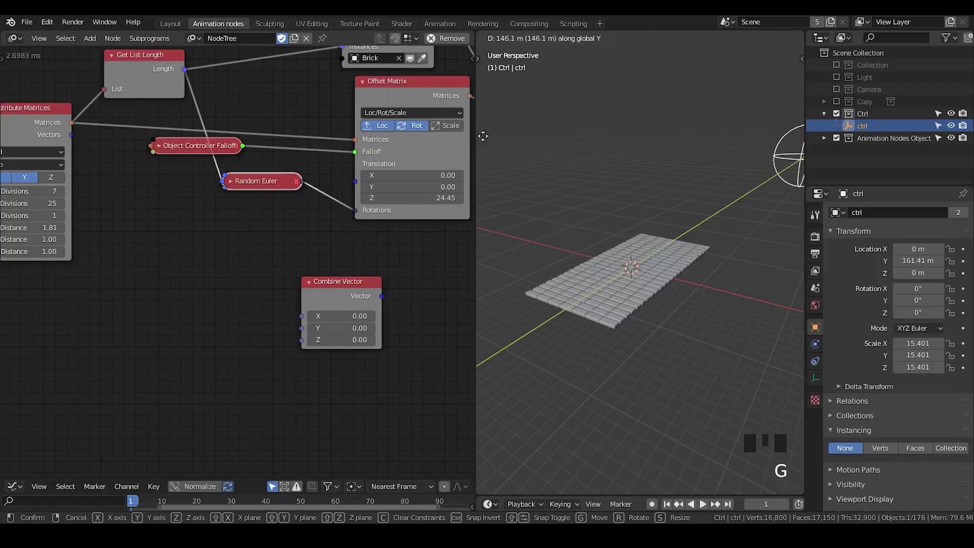
Move the ctrl sphere along Y and orbit to watch the bricks tumble with seed 15, scale 6.28.
{"action": "key", "text": "g"}
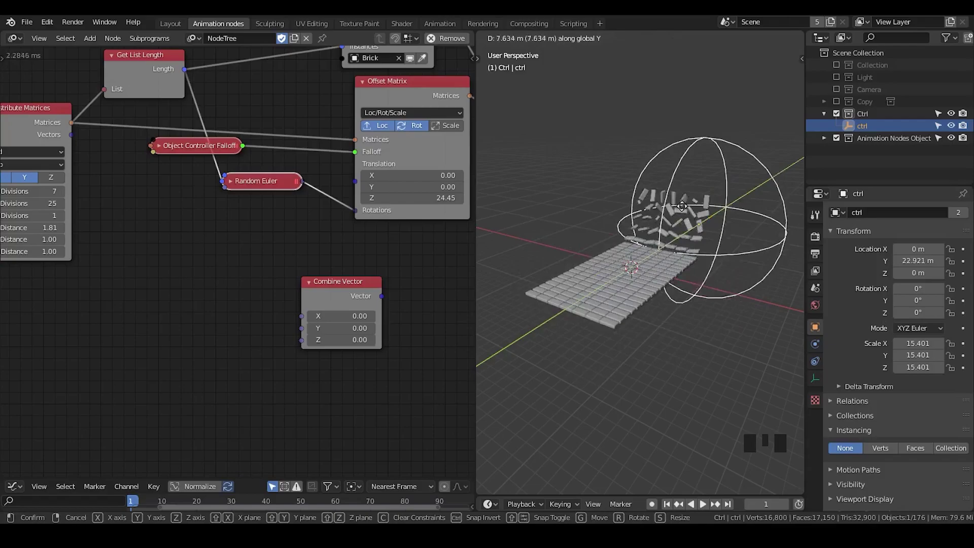
{"action": "left_click_drag", "start_coordinate": [684, 227], "coordinate": [716, 203]}
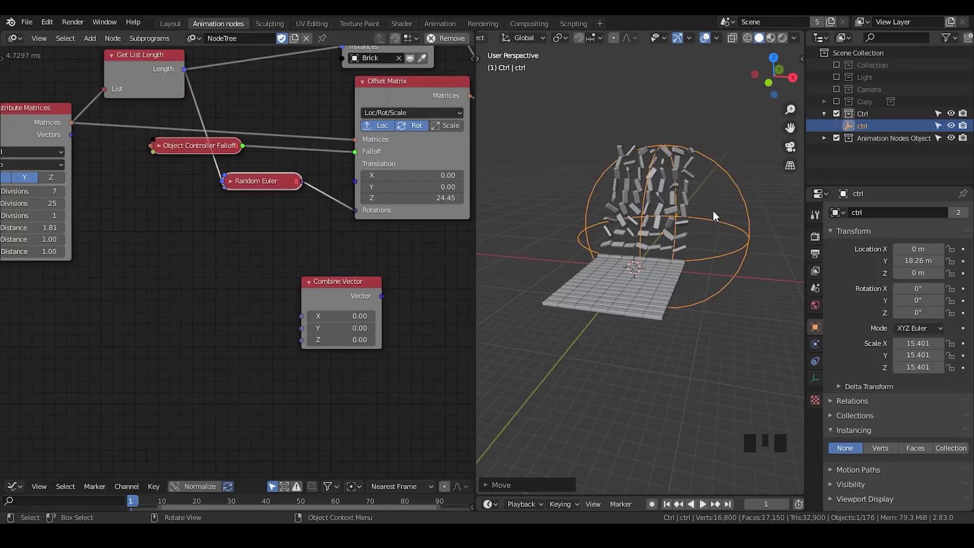
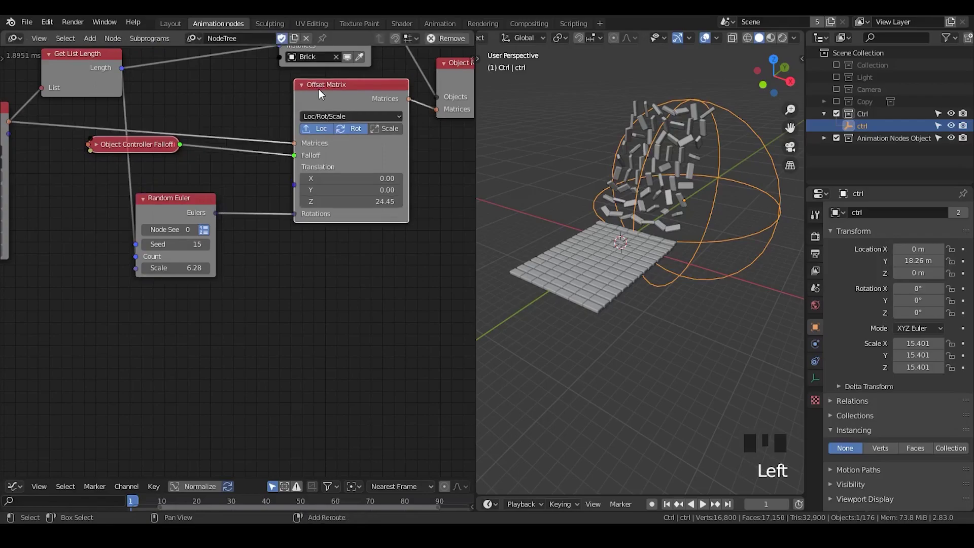
Duplicate the Offset Matrix node as a rotation-only copy placed upstream of the lifting Offset Matrix.
{"action": "key", "text": "shift+d"}
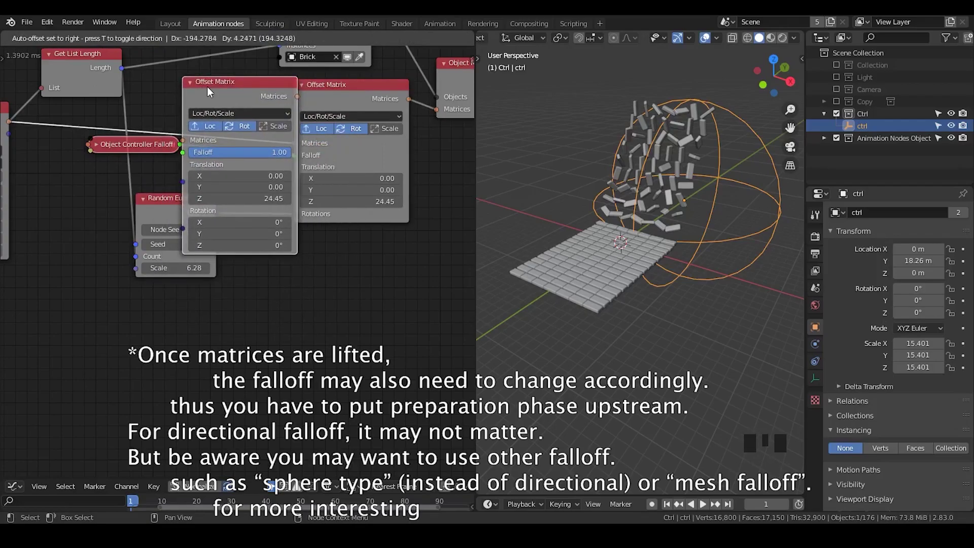
{"action": "left_click", "coordinate": [174, 94]}
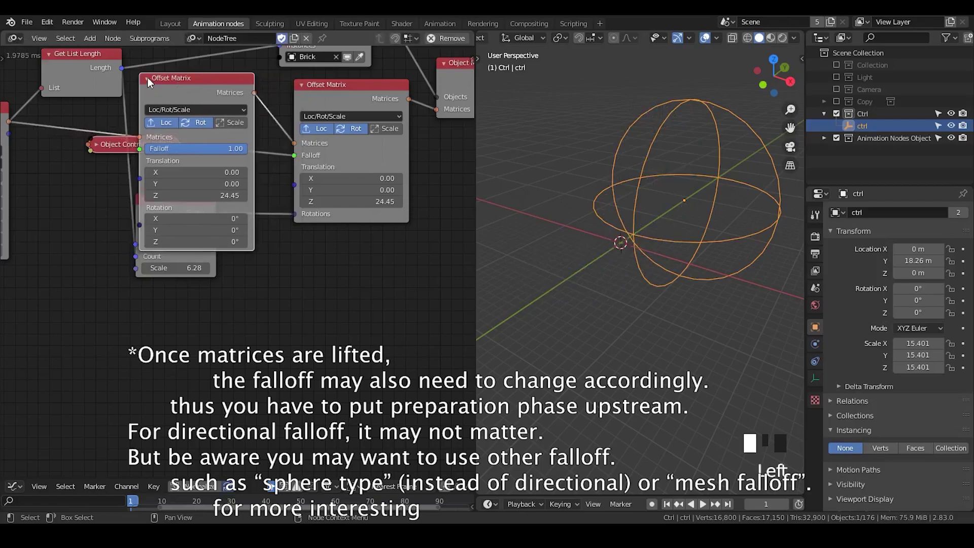
{"action": "left_click_drag", "start_coordinate": [175, 86], "coordinate": [122, 173]}
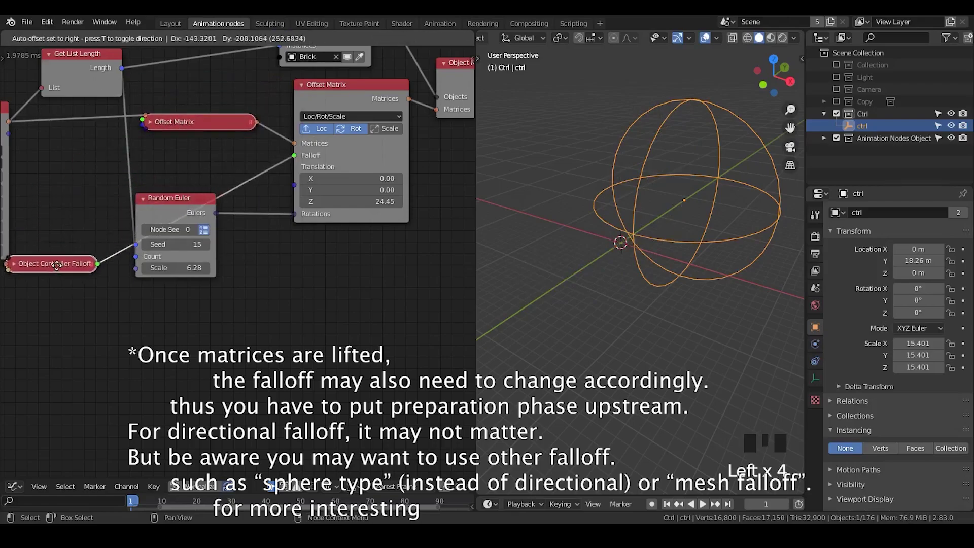
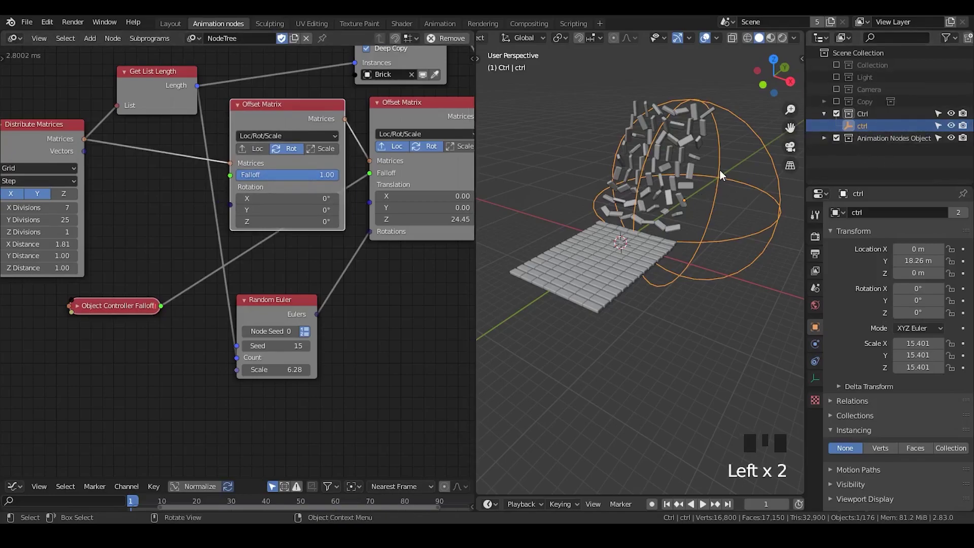
Duplicate the ctrl sphere empty in place and scale it up to roughly 24 around the bricks.
{"action": "key", "text": "shift+d"}
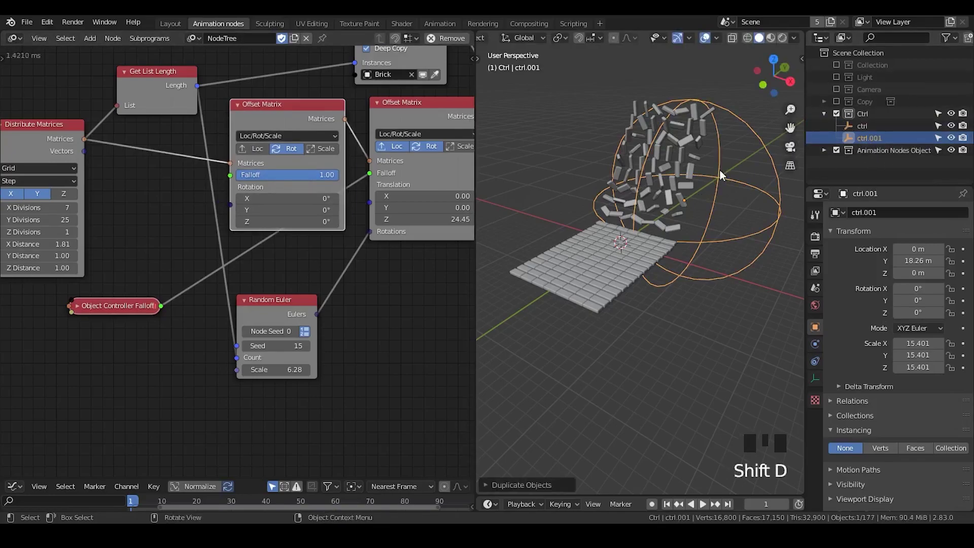
{"action": "key", "text": "s"}
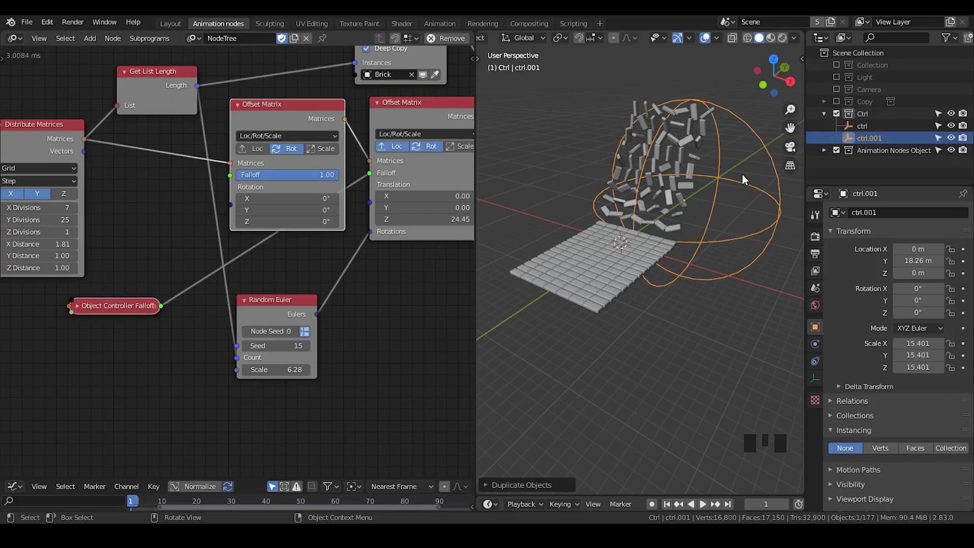
{"action": "left_click", "coordinate": [279, 312]}
{"action": "key", "text": "s"}
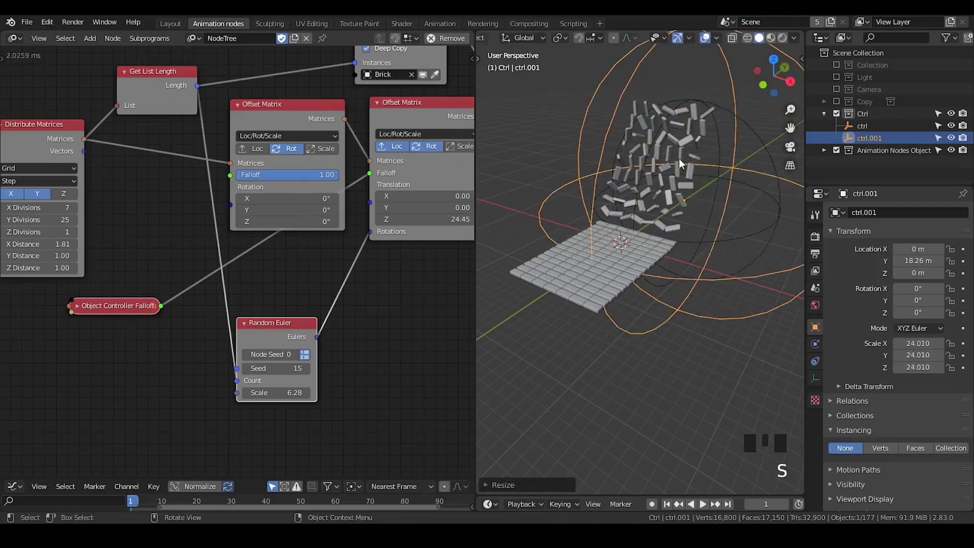
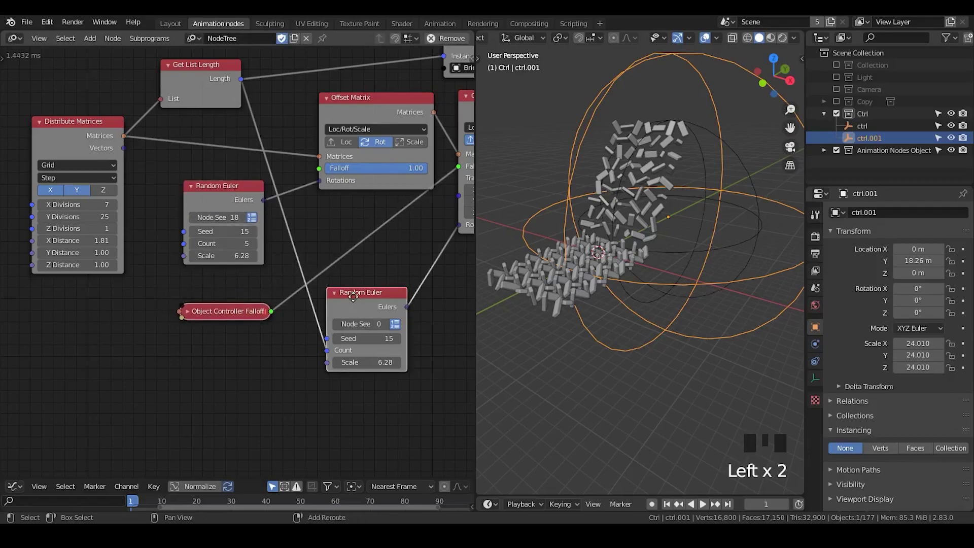
Duplicate then delete the extra Random Euler copy and reposition the new Random Euler node.
{"action": "key", "text": "shift+d"}
{"action": "left_click_drag", "start_coordinate": [273, 345], "coordinate": [251, 342]}
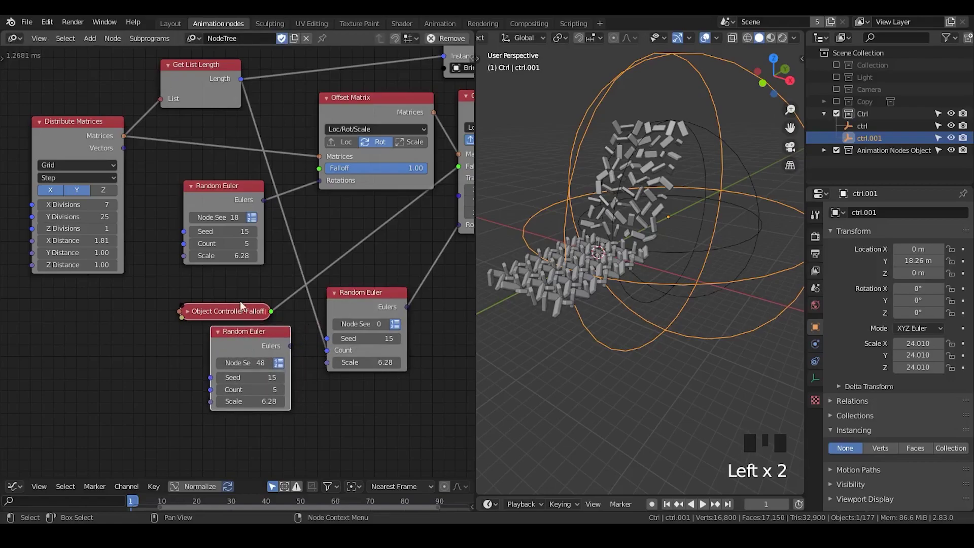
{"action": "key", "text": "x"}
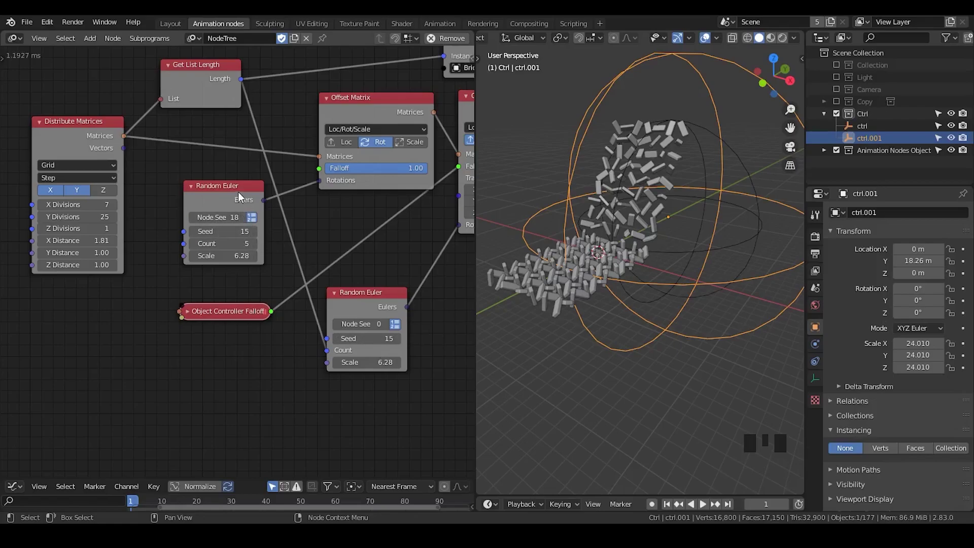
{"action": "left_click", "coordinate": [218, 196]}
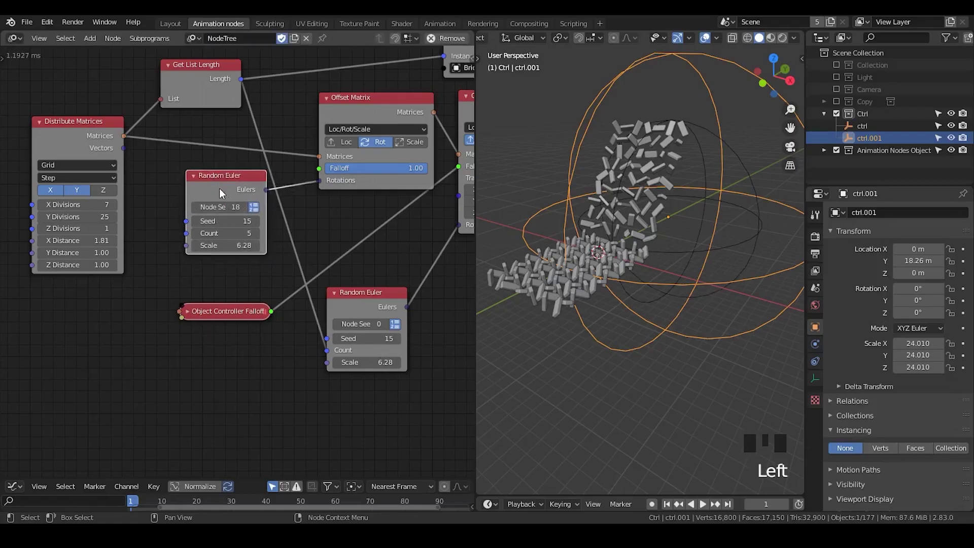
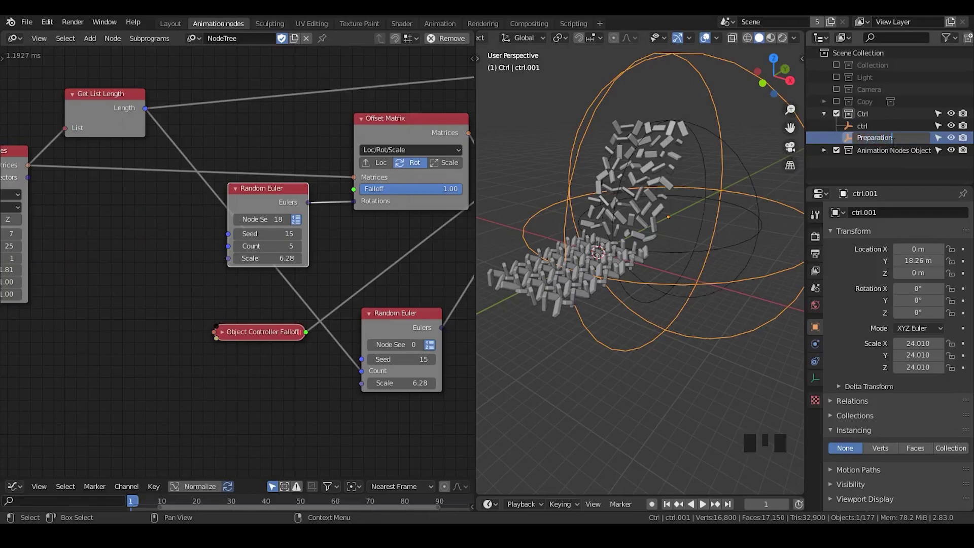
Name the controllers Preparation and Absolute, then make Preparation the active object.
{"action": "left_click", "coordinate": [881, 126]}
{"action": "left_click_drag", "start_coordinate": [881, 125], "coordinate": [882, 126]}
{"action": "left_click", "coordinate": [883, 144]}
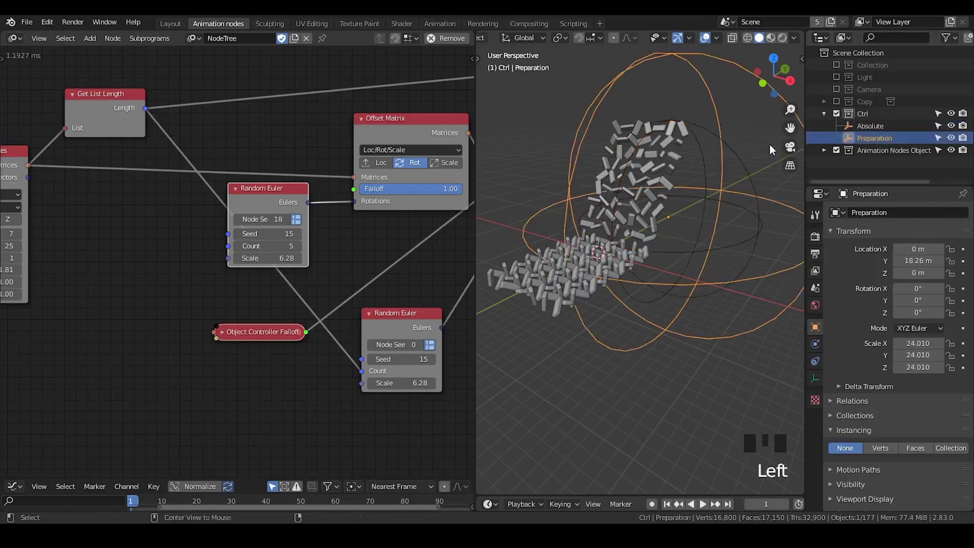
{"action": "left_click_drag", "start_coordinate": [755, 134], "coordinate": [736, 60]}
{"action": "left_click", "coordinate": [738, 70]}
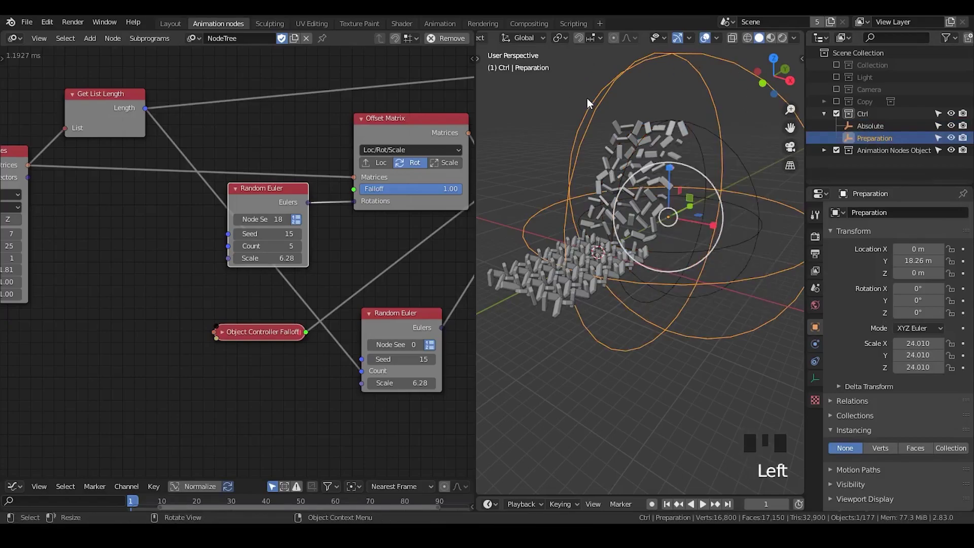
Move the Preparation controller nearer the grid and shrink it so bricks tumble before lifting.
{"action": "key", "text": "t"}
{"action": "left_click_drag", "start_coordinate": [498, 64], "coordinate": [710, 92]}
{"action": "key", "text": "v"}
{"action": "left_click_drag", "start_coordinate": [726, 89], "coordinate": [607, 71]}
{"action": "key", "text": "t"}
{"action": "left_click", "coordinate": [744, 95]}
{"action": "left_click", "coordinate": [720, 104]}
{"action": "key", "text": "g"}
{"action": "key", "text": "s"}
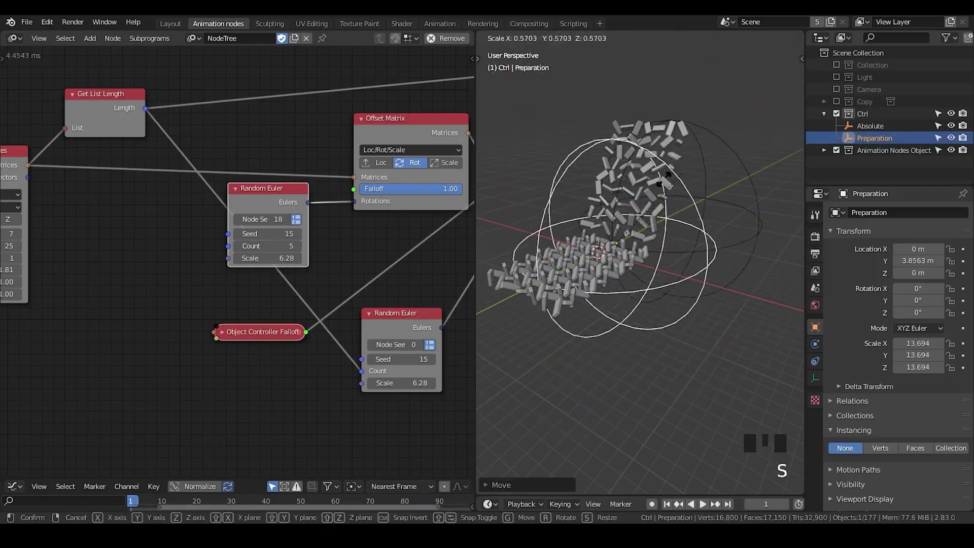
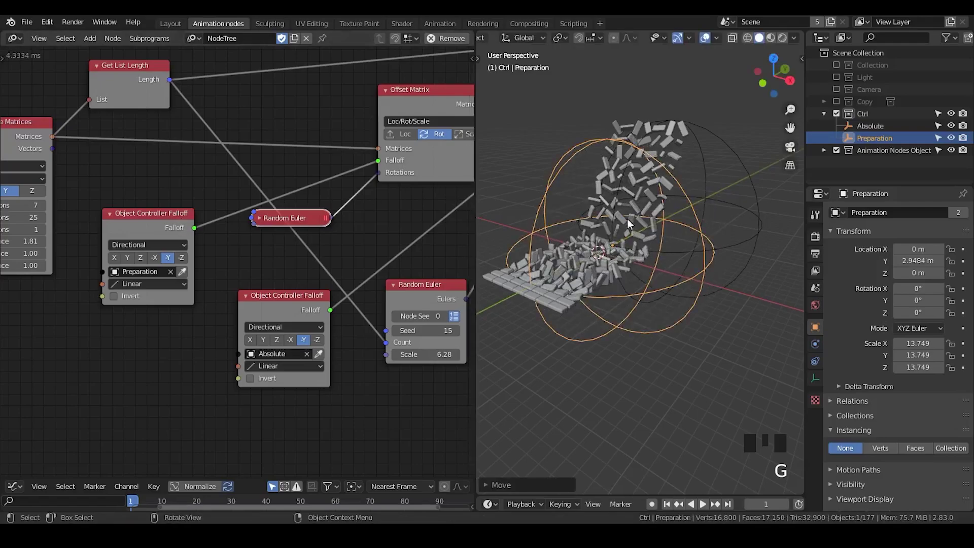
Rearrange the preparation Random Euler and falloff nodes and adjust the Random Euler scale.
{"action": "left_click_drag", "start_coordinate": [566, 288], "coordinate": [258, 220]}
{"action": "double_click", "coordinate": [258, 220]}
{"action": "left_click_drag", "start_coordinate": [280, 223], "coordinate": [133, 224]}
{"action": "left_click", "coordinate": [126, 220]}
{"action": "left_click", "coordinate": [106, 188]}
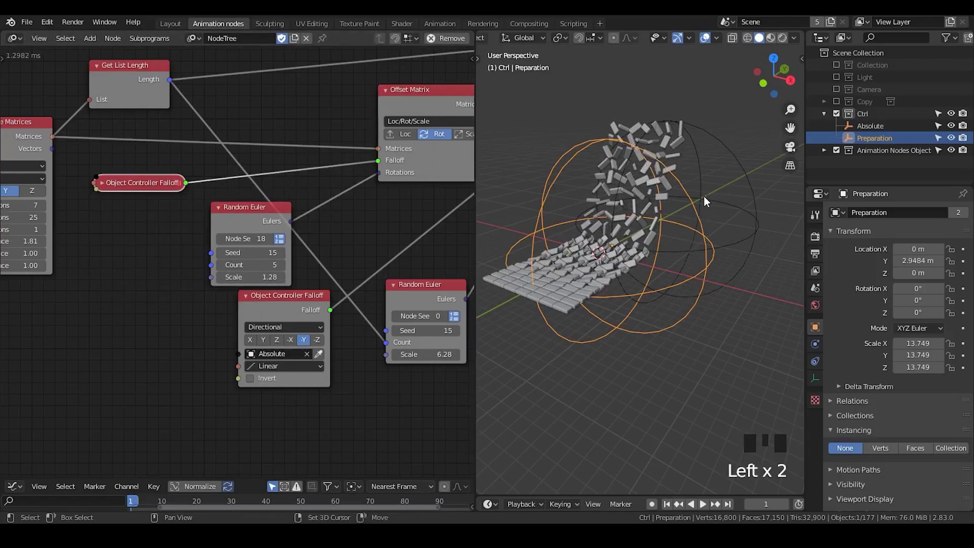
Move the Absolute controller along Y to preview the wave rolling through the grid.
{"action": "left_click", "coordinate": [708, 199]}
{"action": "key", "text": "ctrl+p"}
{"action": "left_click", "coordinate": [727, 169]}
{"action": "left_click", "coordinate": [705, 181]}
{"action": "key", "text": "g"}
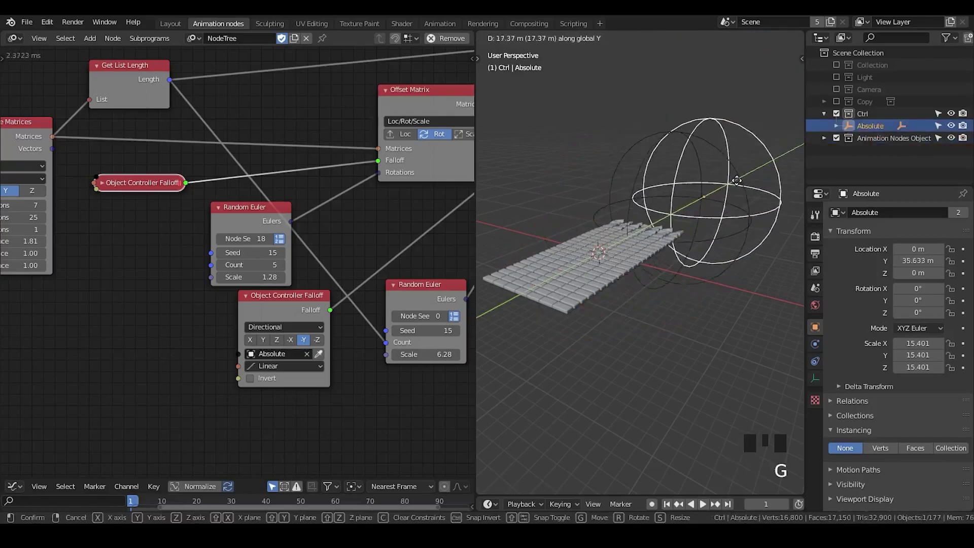
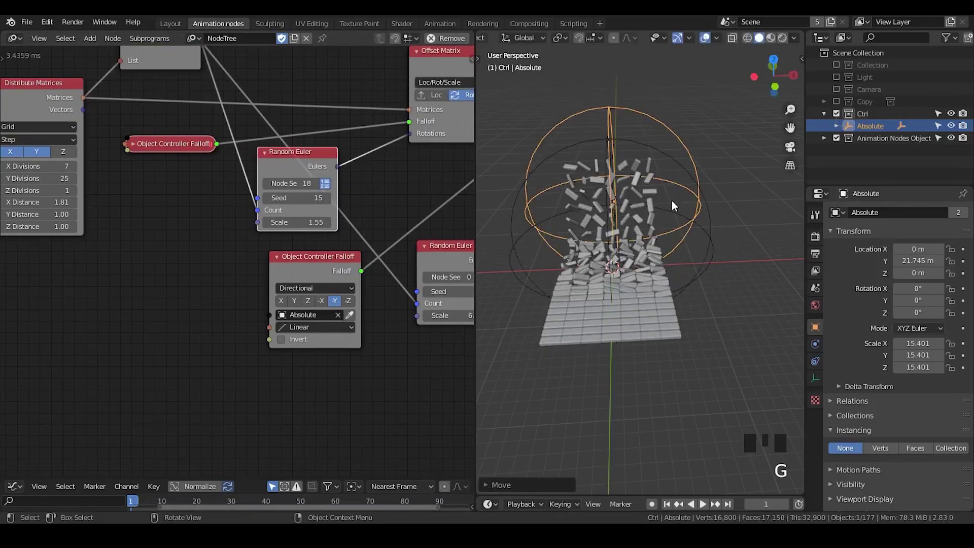
{"action": "left_click_drag", "start_coordinate": [708, 279], "coordinate": [703, 208]}
{"action": "key", "text": "g"}
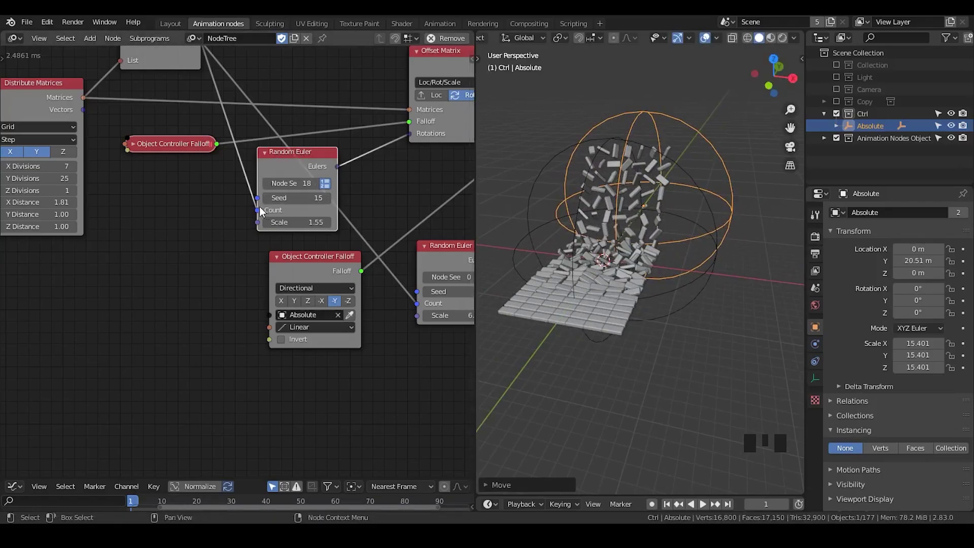
{"action": "left_click", "coordinate": [260, 210]}
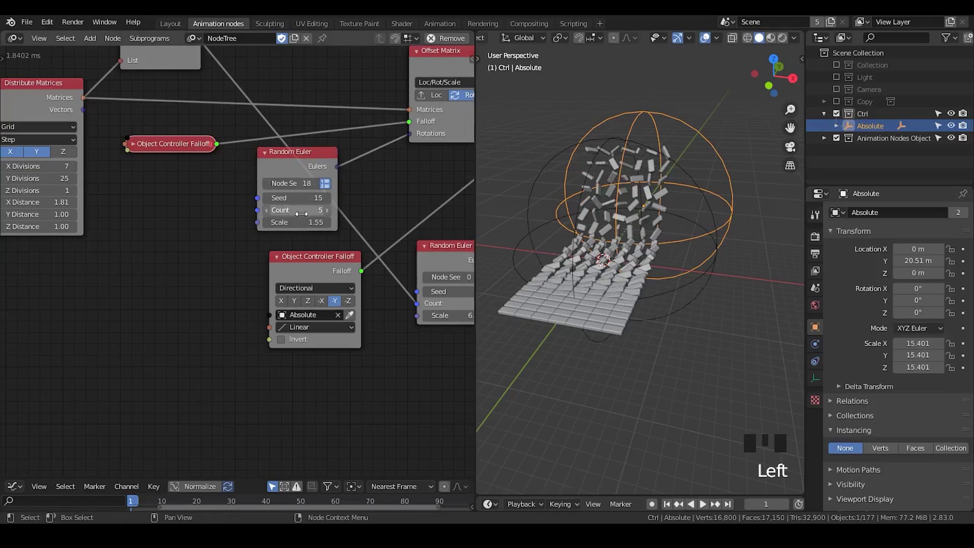
Link Get List Length of the brick list to the Random Euler Count socket.
{"action": "left_click_drag", "start_coordinate": [657, 300], "coordinate": [670, 283]}
{"action": "scroll", "scroll_direction": "up", "scroll_amount": 3}
{"action": "left_click_drag", "start_coordinate": [624, 275], "coordinate": [192, 78]}
{"action": "left_click", "coordinate": [192, 77]}
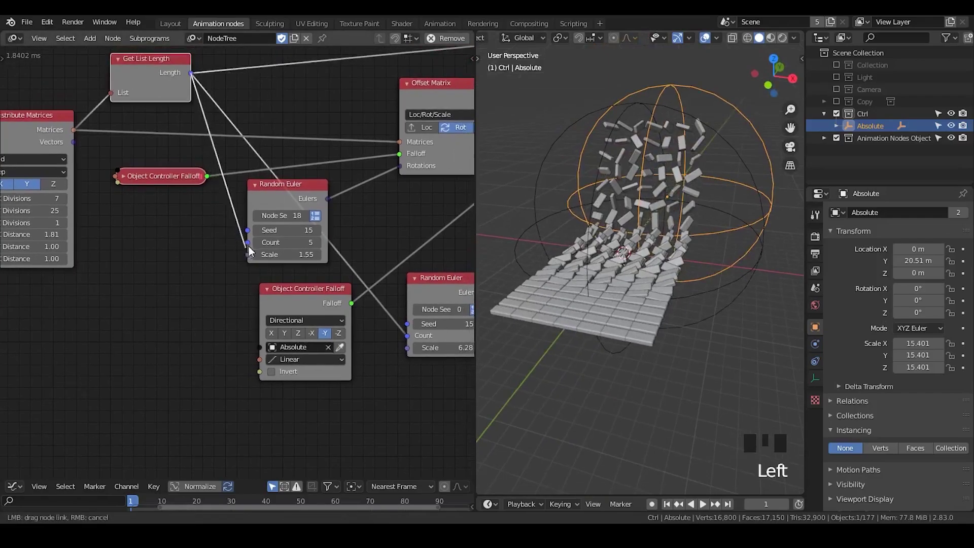
Preview with the Absolute controller, then add a Vector Wiggle node positioned in the tree.
{"action": "key", "text": "g"}
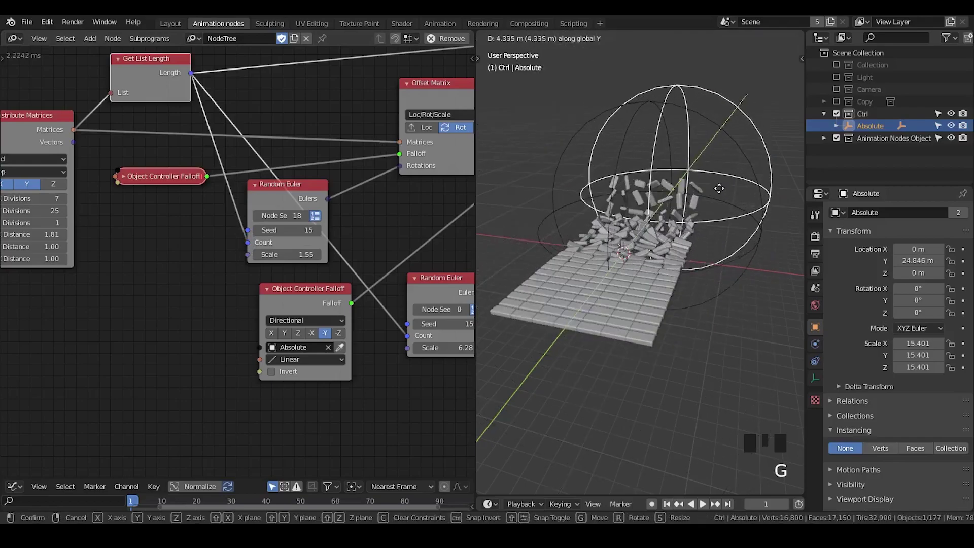
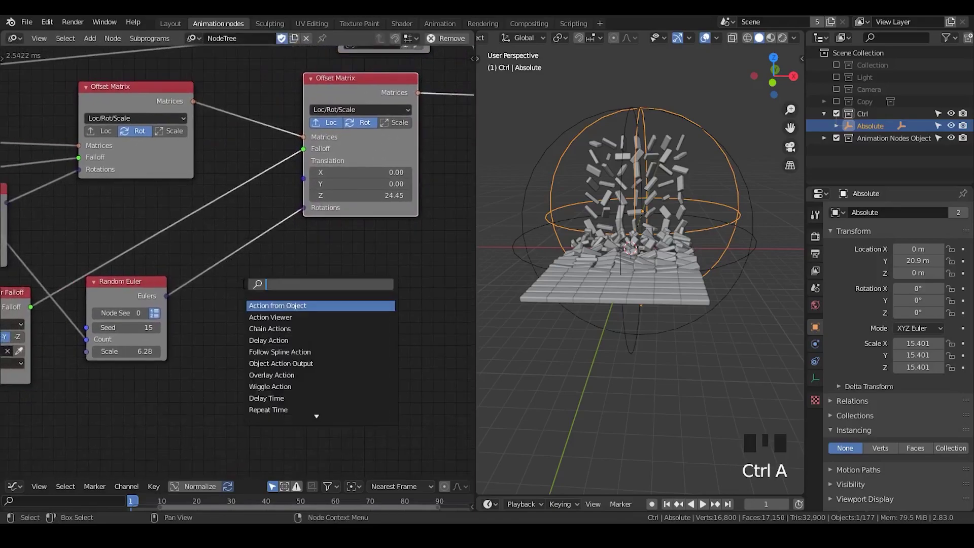
{"action": "key", "text": "g"}
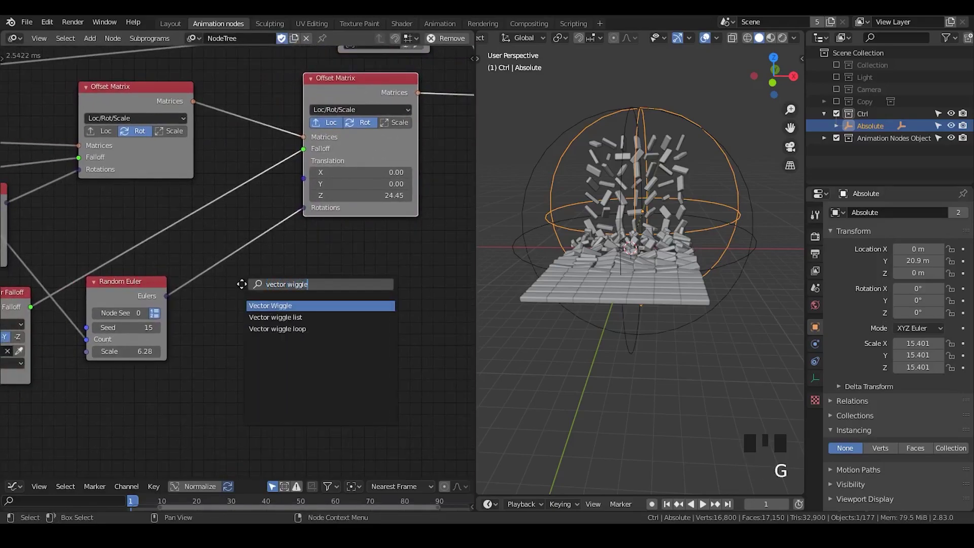
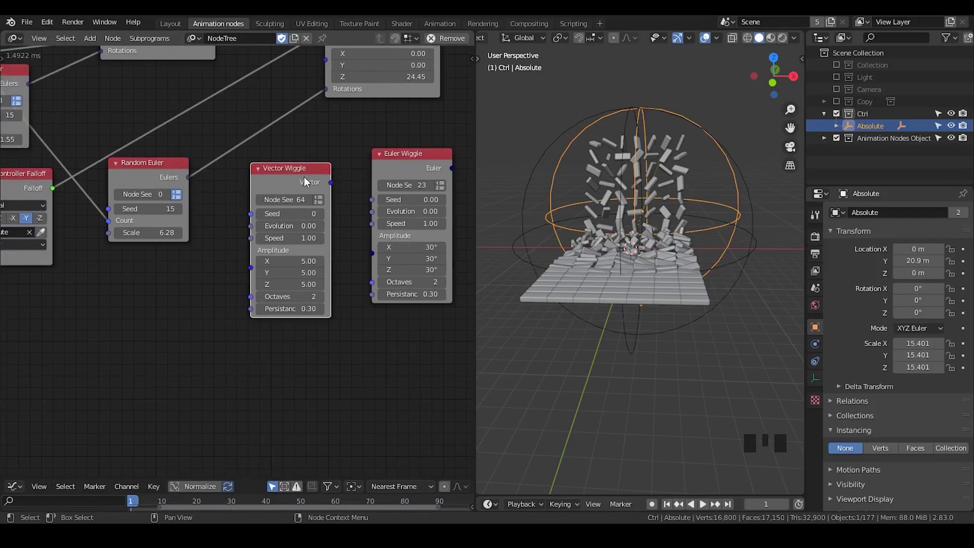
{"action": "left_click_drag", "start_coordinate": [279, 174], "coordinate": [72, 221]}
{"action": "left_click", "coordinate": [141, 170]}
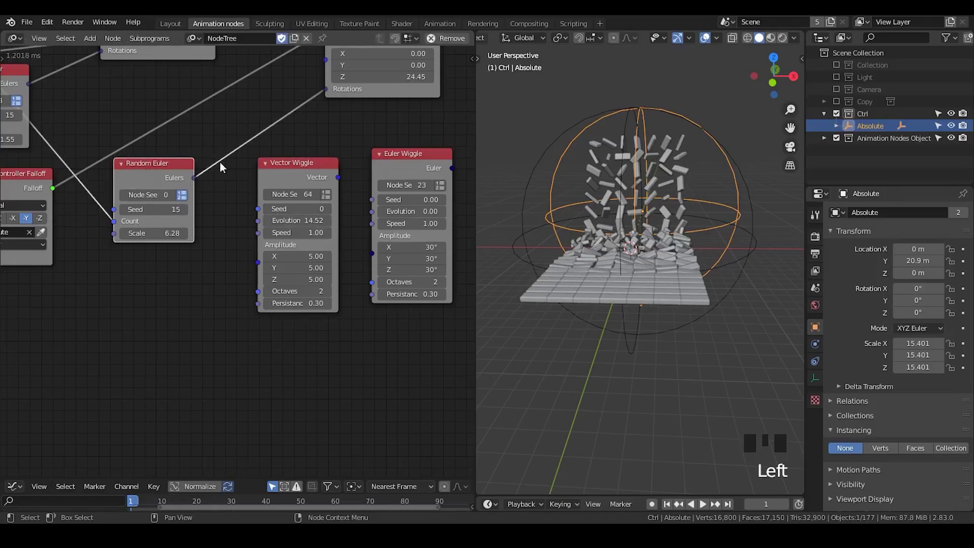
{"action": "left_click_drag", "start_coordinate": [105, 266], "coordinate": [255, 211]}
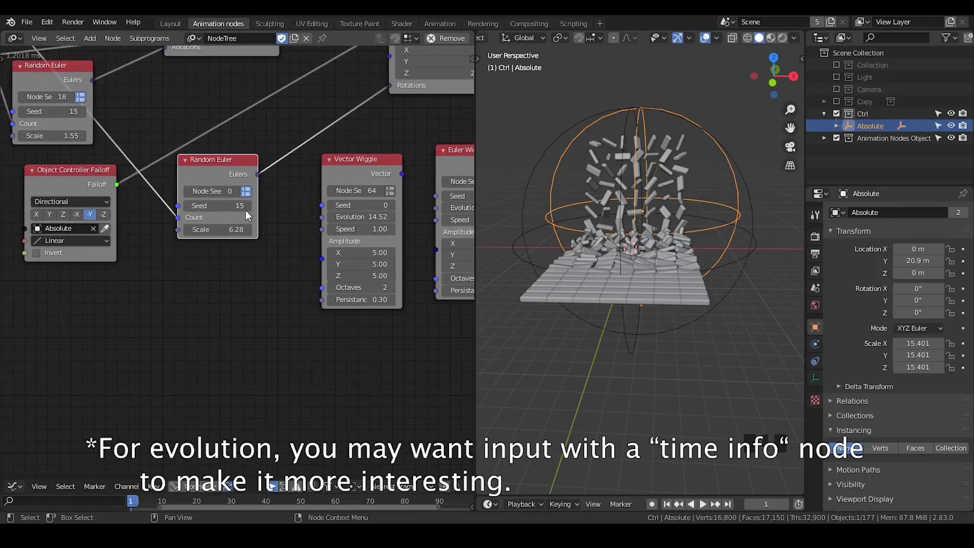
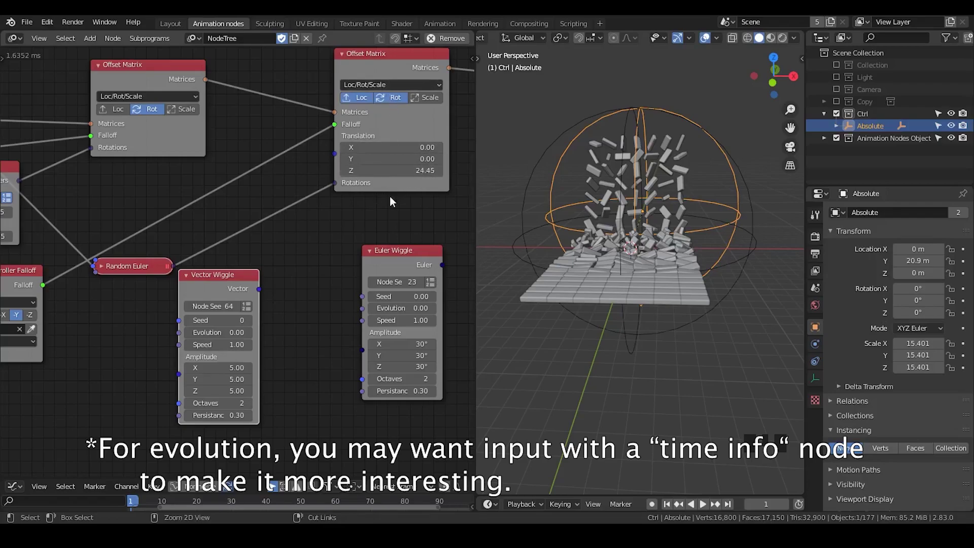
Add a Vector Math Add node fed by the Vector Wiggle list output, collapsed, driving brick translations.
{"action": "key", "text": "ctrl+a"}
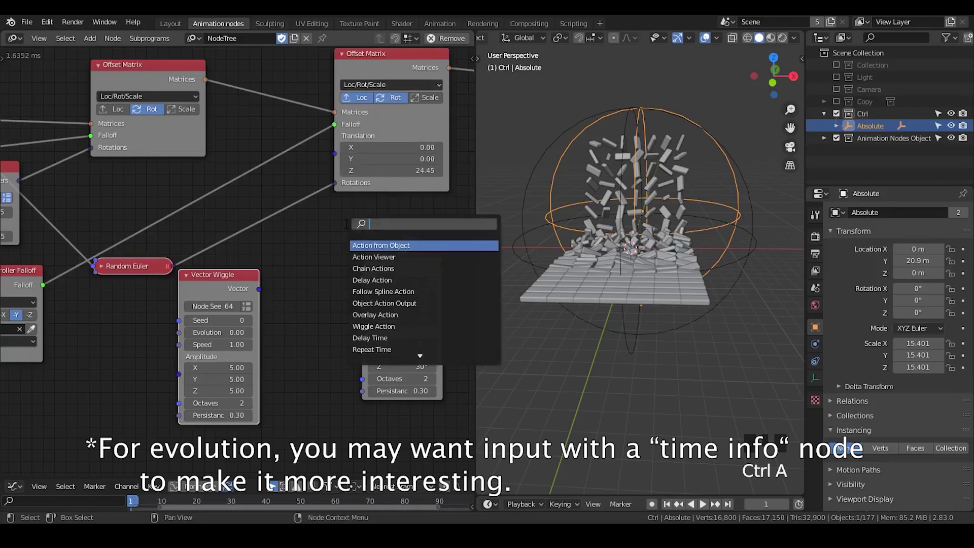
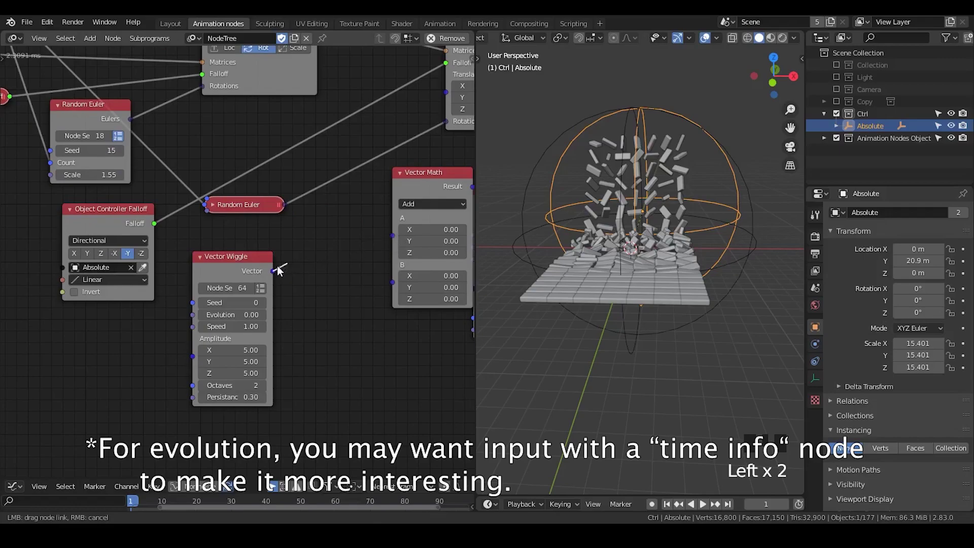
{"action": "left_click", "coordinate": [241, 263]}
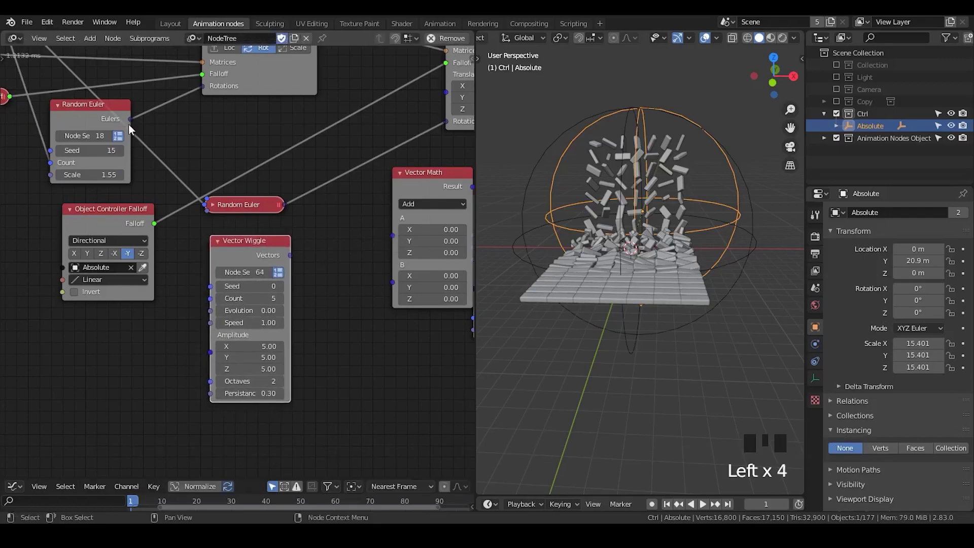
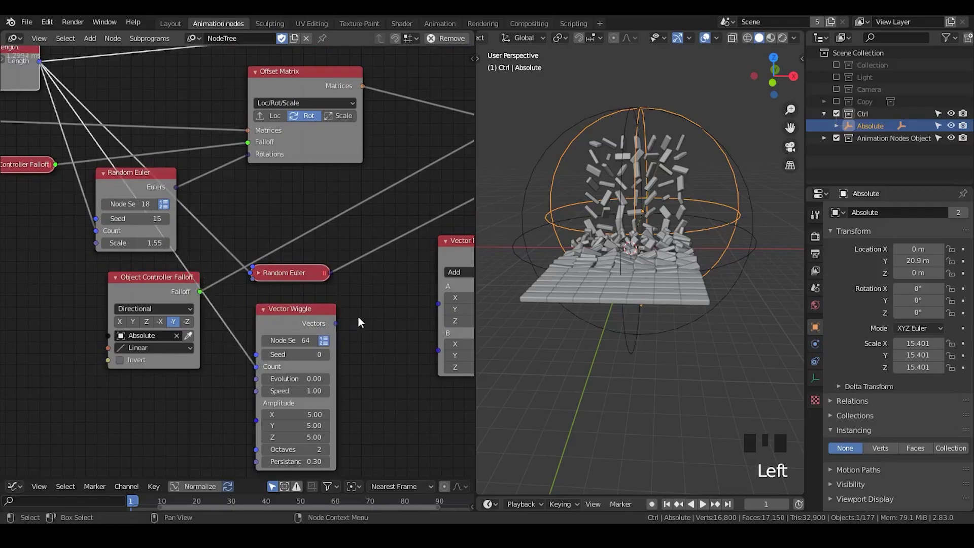
{"action": "middle_click", "coordinate": [363, 315]}
{"action": "left_click", "coordinate": [270, 304]}
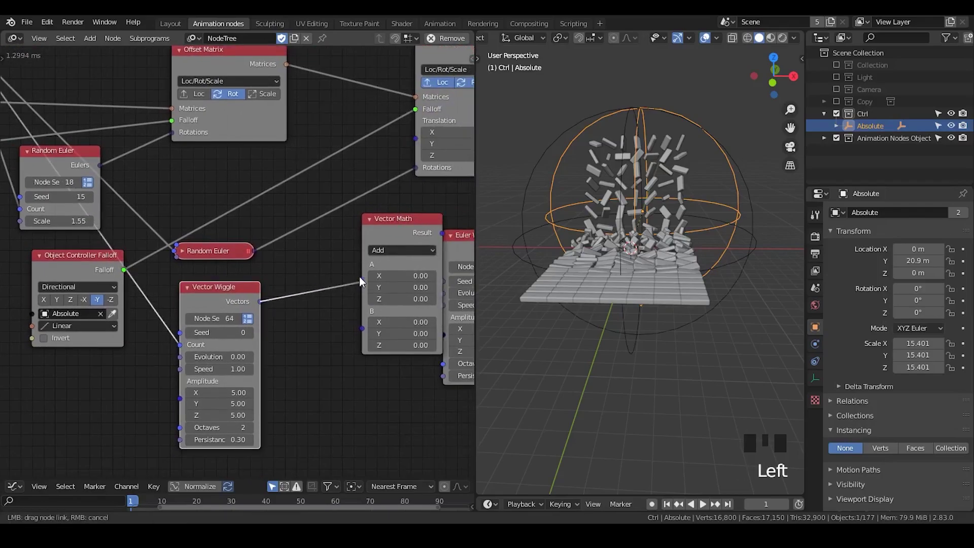
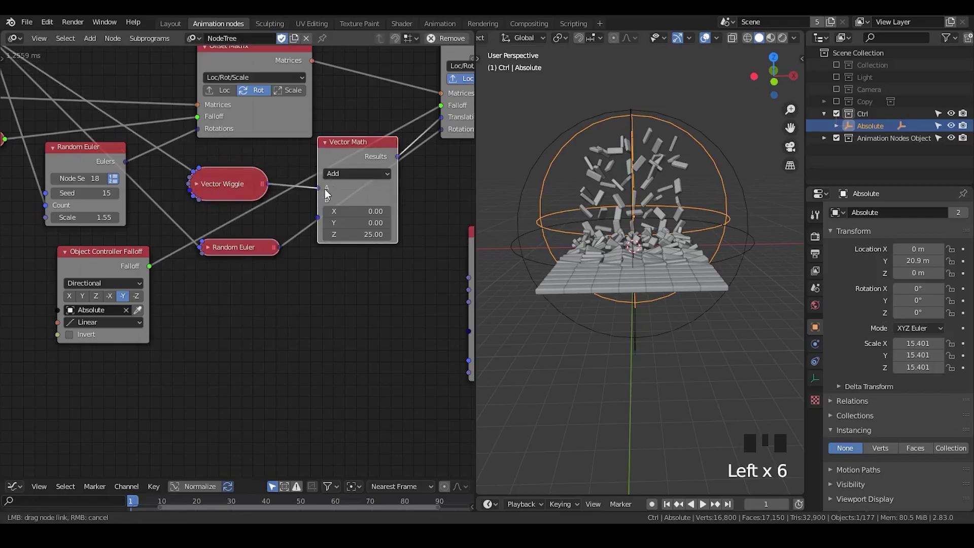
{"action": "left_click", "coordinate": [328, 147]}
{"action": "left_click_drag", "start_coordinate": [705, 204], "coordinate": [663, 222]}
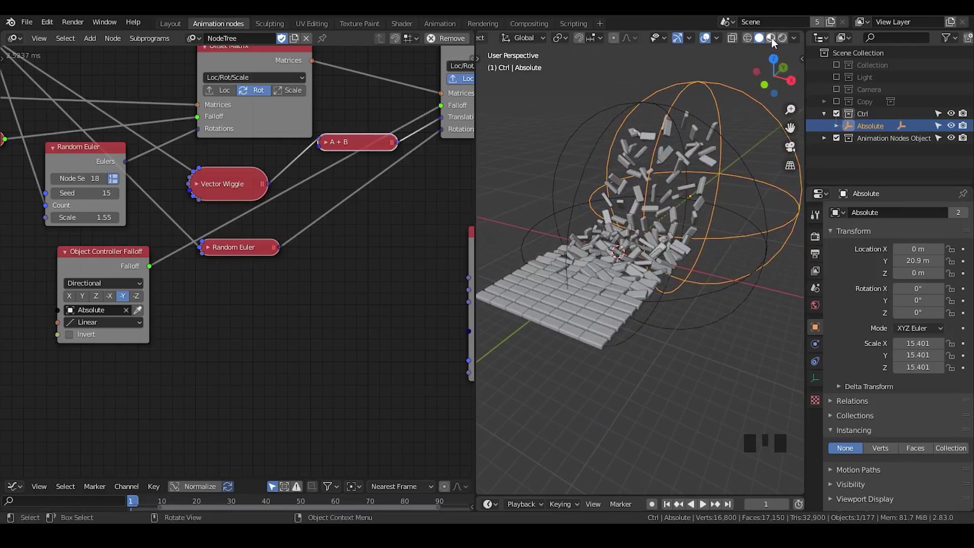
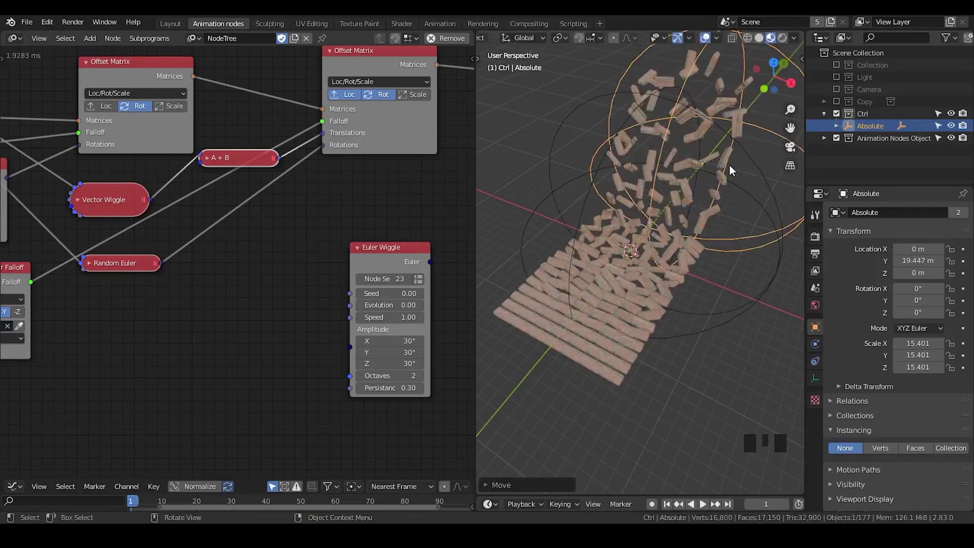
Orbit the view to look along the textured brick grid.
{"action": "left_click_drag", "start_coordinate": [702, 284], "coordinate": [697, 252]}
{"action": "scroll", "scroll_direction": "up", "scroll_amount": 3}
{"action": "left_click_drag", "start_coordinate": [834, 234], "coordinate": [816, 243]}
{"action": "left_click_drag", "start_coordinate": [870, 454], "coordinate": [875, 476]}
{"action": "scroll", "scroll_direction": "down", "scroll_amount": 3}
Move the Absolute controller along Y off the grid so bricks lie flat, then select a brick.
{"action": "key", "text": "g"}
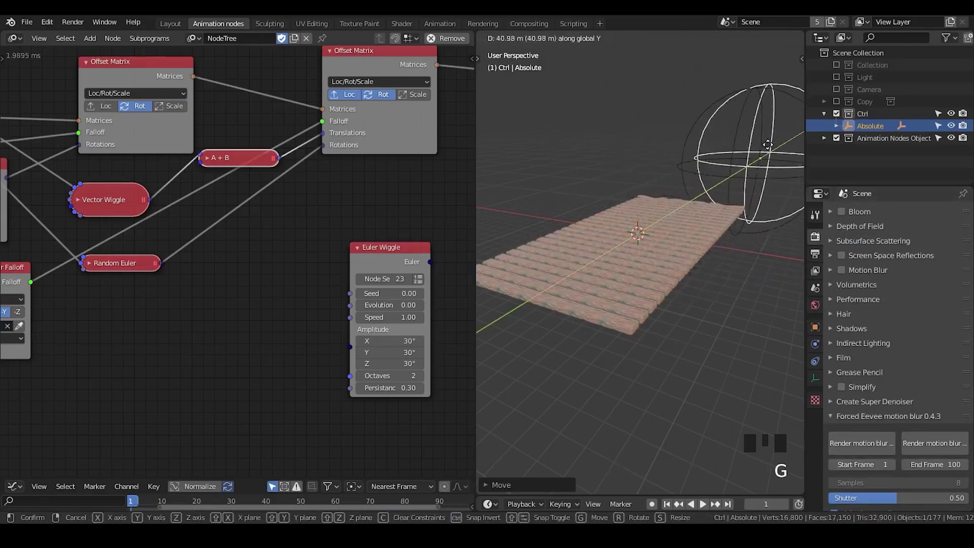
{"action": "left_click_drag", "start_coordinate": [663, 281], "coordinate": [747, 153]}
{"action": "key", "text": "g"}
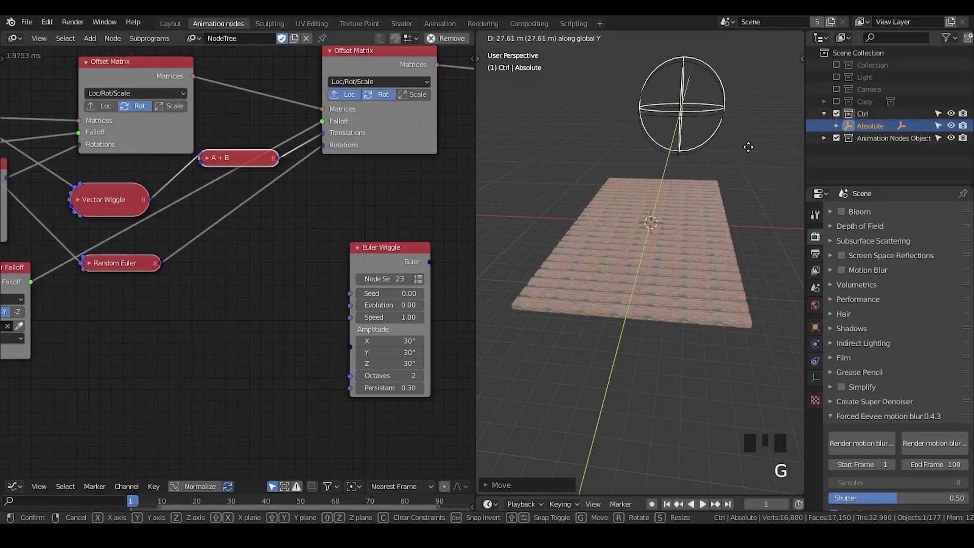
{"action": "left_click_drag", "start_coordinate": [700, 261], "coordinate": [708, 278]}
{"action": "scroll", "scroll_direction": "up", "scroll_amount": 3}
{"action": "left_click_drag", "start_coordinate": [707, 279], "coordinate": [730, 169]}
{"action": "left_click", "coordinate": [731, 168]}
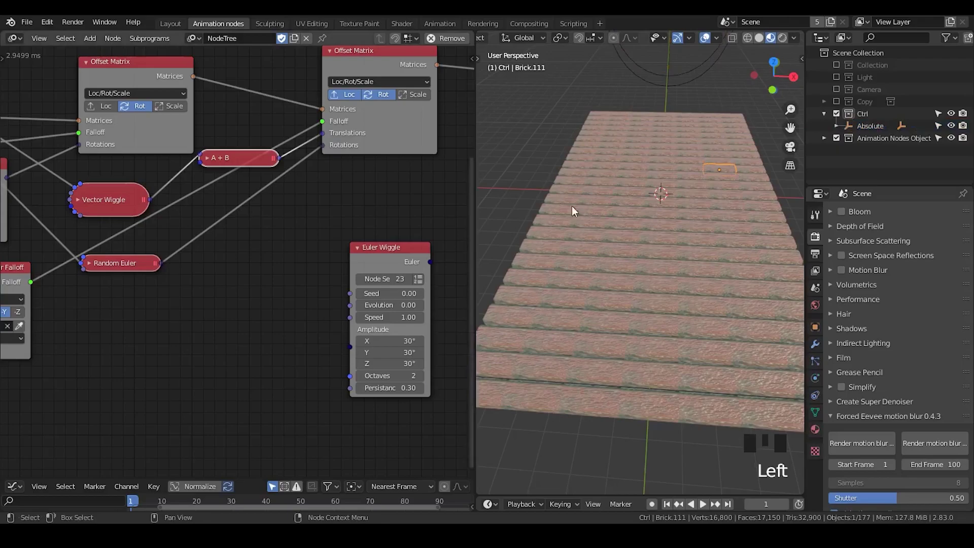
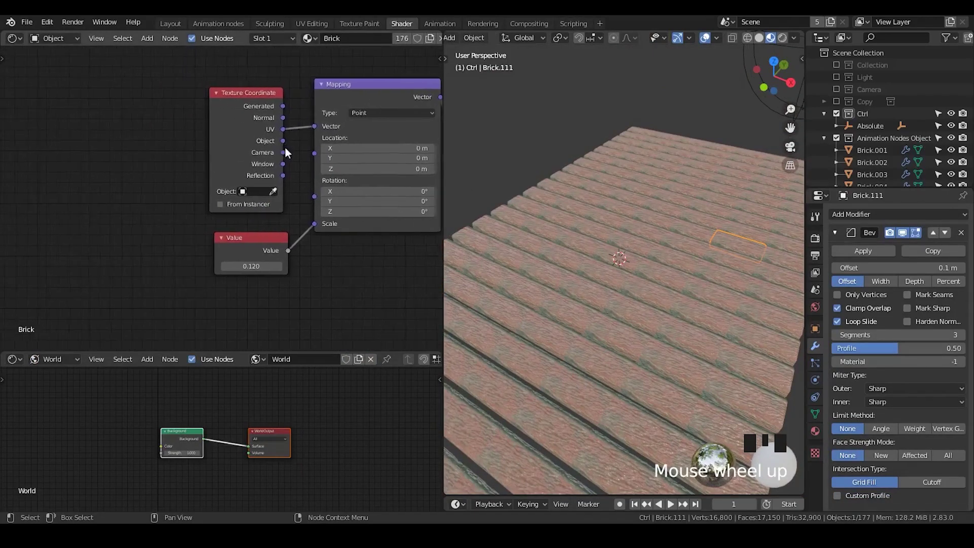
Add an Object Info node to the Brick material's shader tree.
{"action": "left_click", "coordinate": [259, 119]}
{"action": "scroll", "scroll_direction": "down", "scroll_amount": 3}
{"action": "scroll", "scroll_direction": "up", "scroll_amount": 3}
{"action": "key", "text": "Left"}
{"action": "key", "text": "Left"}
{"action": "key", "text": "Left"}
{"action": "key", "text": "Left"}
{"action": "scroll", "scroll_direction": "down", "scroll_amount": 3}
{"action": "left_click", "coordinate": [876, 178]}
Connect Object Info Random to the Mapping node's Location and tidy the node placement.
{"action": "left_click", "coordinate": [869, 135]}
{"action": "left_click", "coordinate": [873, 158]}
{"action": "left_click", "coordinate": [873, 169]}
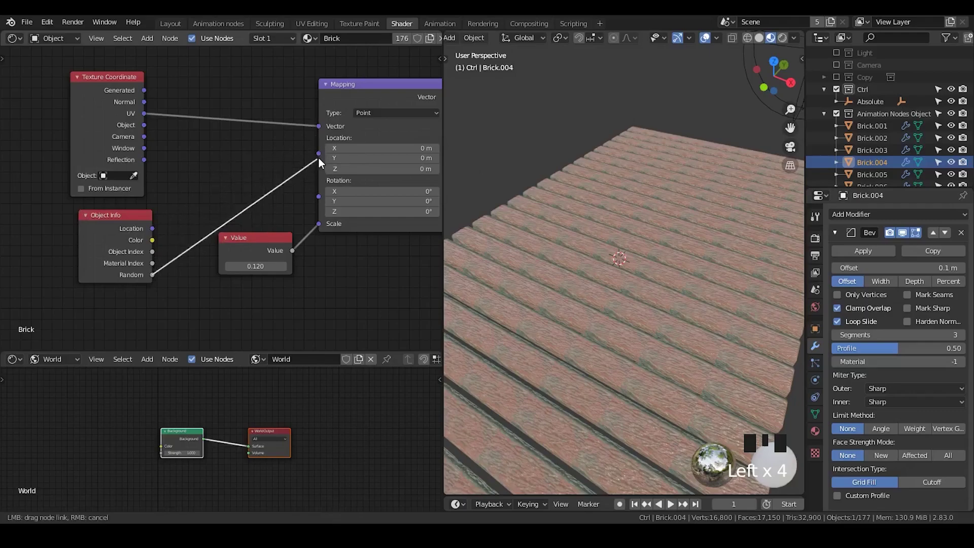
{"action": "scroll", "scroll_direction": "up", "scroll_amount": 3}
{"action": "scroll", "scroll_direction": "down", "scroll_amount": 3}
{"action": "left_click_drag", "start_coordinate": [651, 281], "coordinate": [625, 270]}
{"action": "scroll", "scroll_direction": "down", "scroll_amount": 3}
Collapse the Texture Coordinate node and select another brick to check its texture offset.
{"action": "left_click_drag", "start_coordinate": [620, 269], "coordinate": [116, 230]}
{"action": "left_click", "coordinate": [115, 230]}
{"action": "left_click", "coordinate": [81, 79]}
{"action": "left_click", "coordinate": [105, 226]}
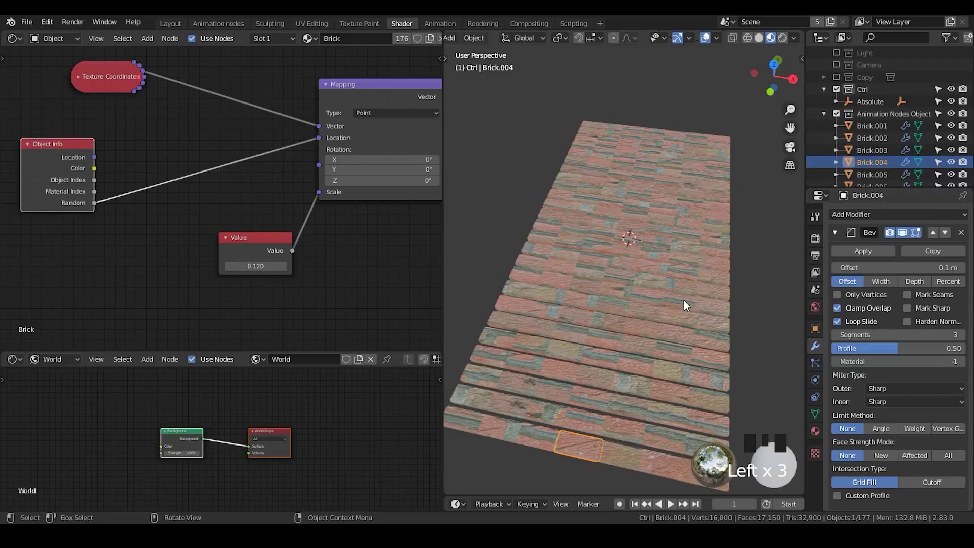
{"action": "left_click", "coordinate": [596, 356]}
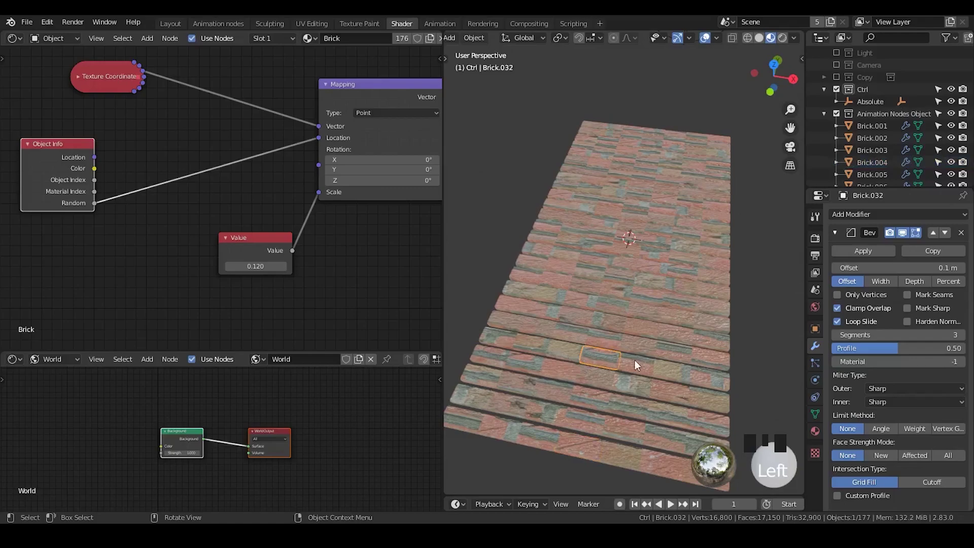
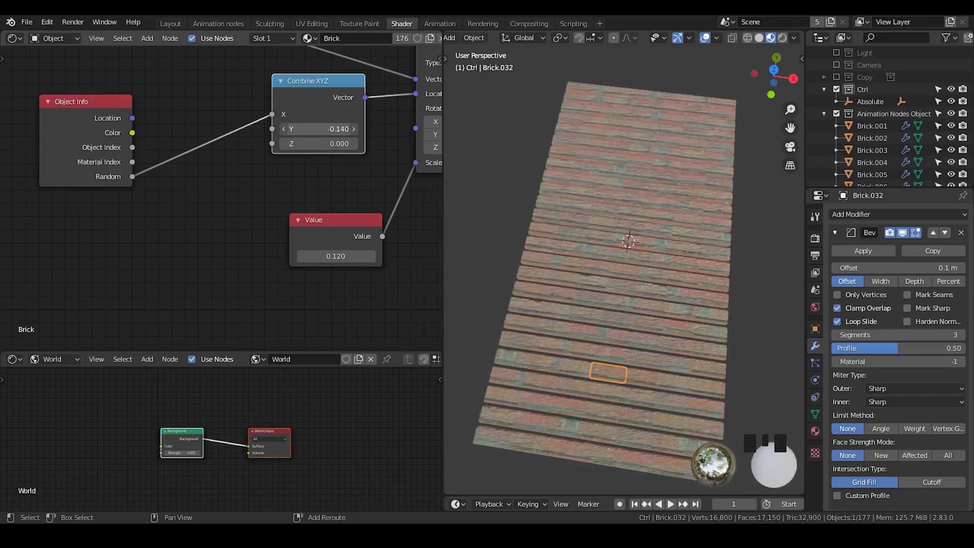
Check the brick UV layout in the UV Editing workspace, then return to the Shader nodes.
{"action": "left_click", "coordinate": [676, 141]}
{"action": "left_click", "coordinate": [310, 32]}
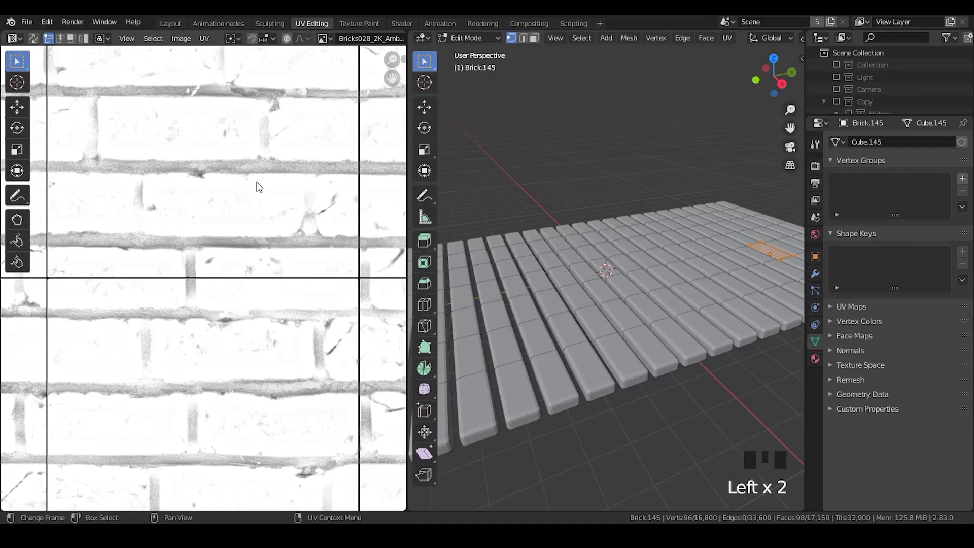
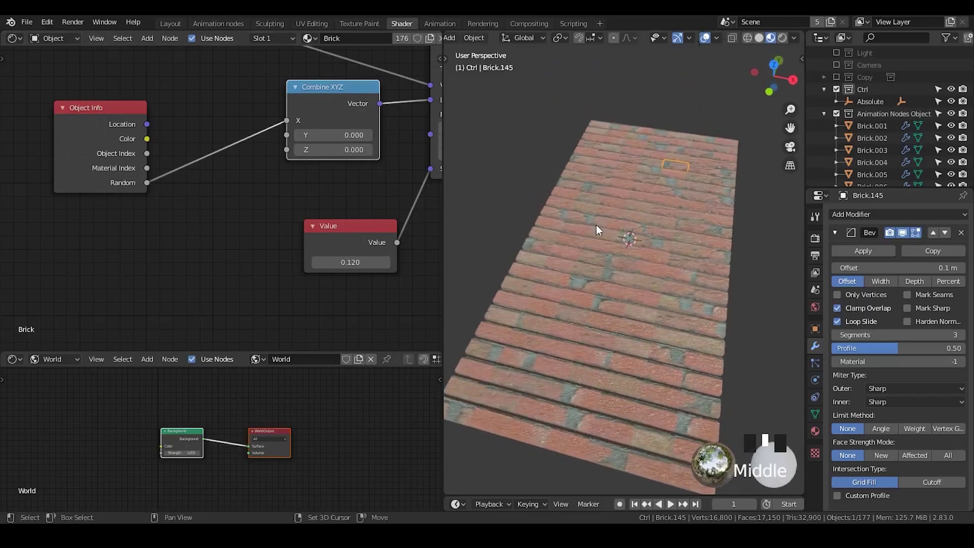
{"action": "left_click", "coordinate": [324, 23]}
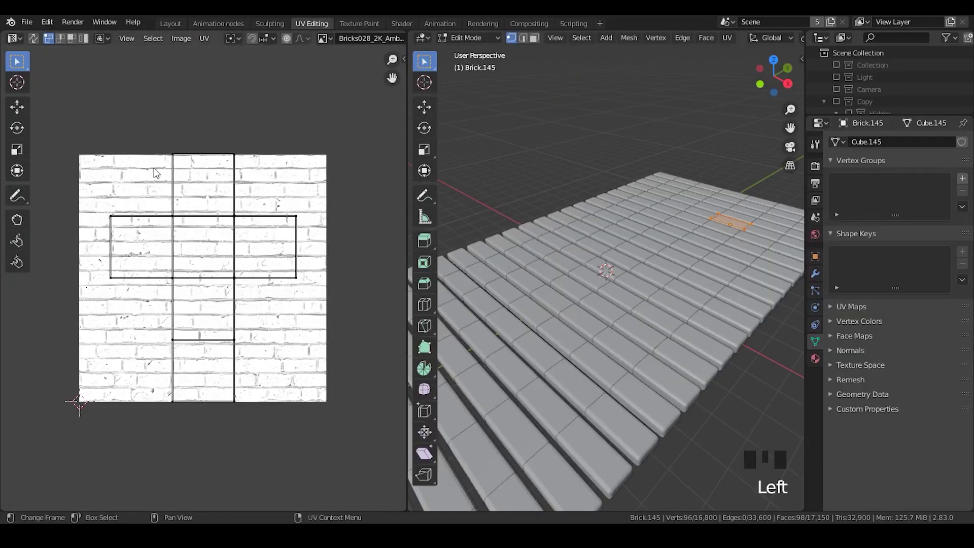
{"action": "left_click", "coordinate": [405, 22]}
{"action": "left_click_drag", "start_coordinate": [620, 230], "coordinate": [129, 126]}
Insert a 4D White Noise Texture with W 0.35 between the Random node and Combine XYZ.
{"action": "left_click", "coordinate": [129, 126]}
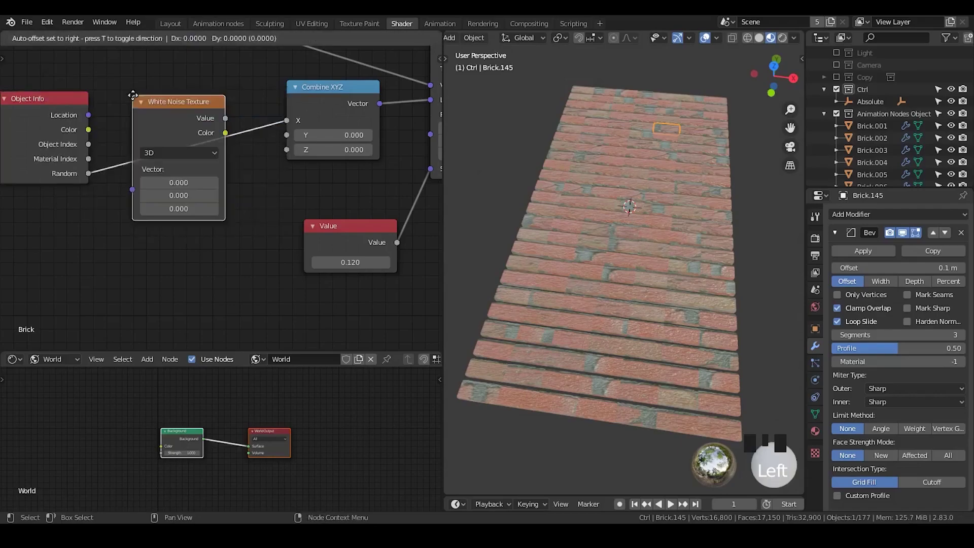
{"action": "key", "text": "shift+a"}
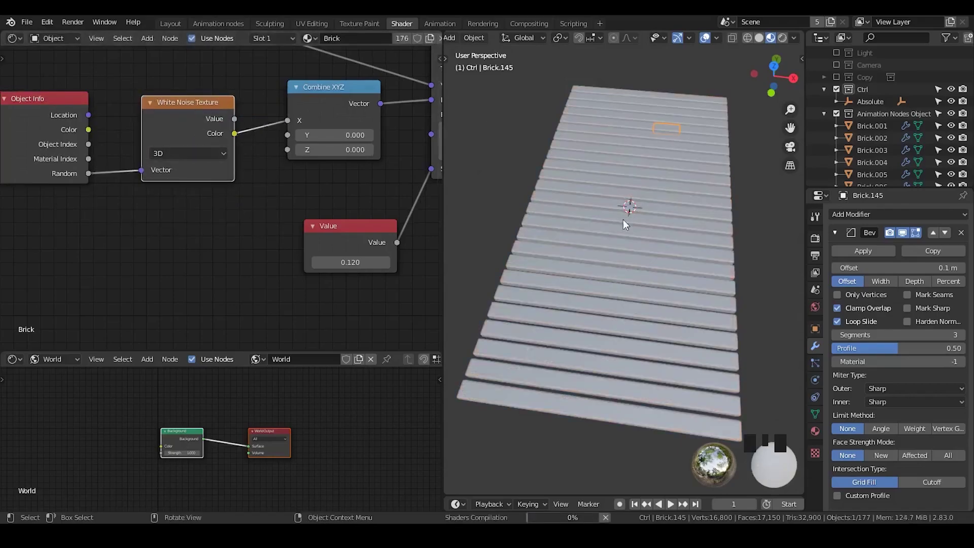
{"action": "left_click_drag", "start_coordinate": [668, 217], "coordinate": [191, 197]}
{"action": "left_click", "coordinate": [192, 196]}
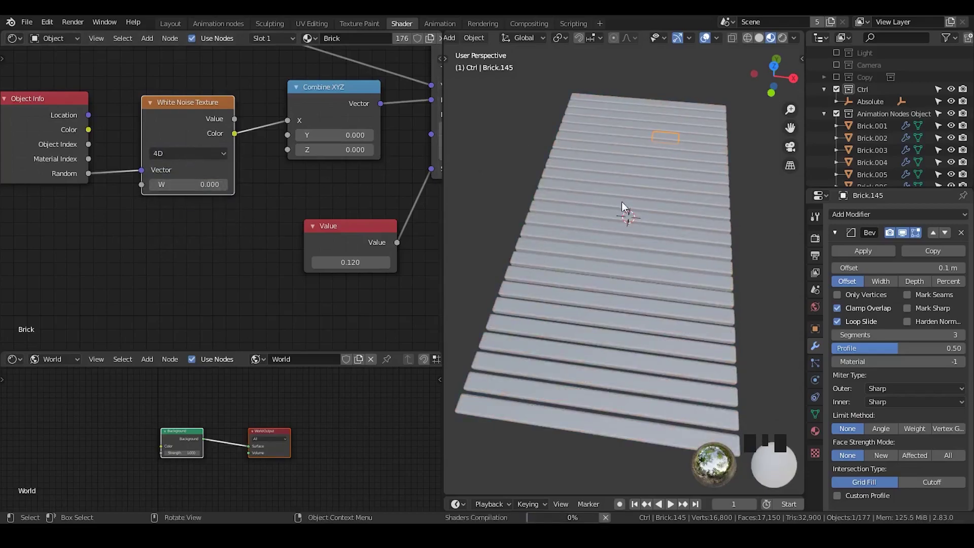